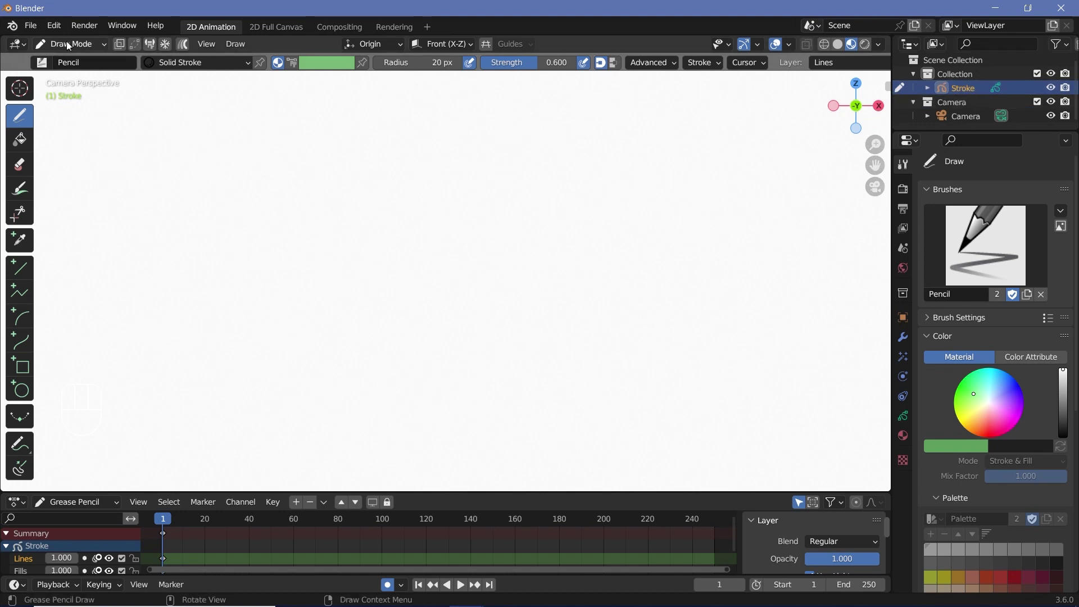
# - Delete the Lines and Fills grease pencil layers, leaving the Stroke object layerless
pyautogui.moveTo(69, 46); pyautogui.dragTo(278, 507)
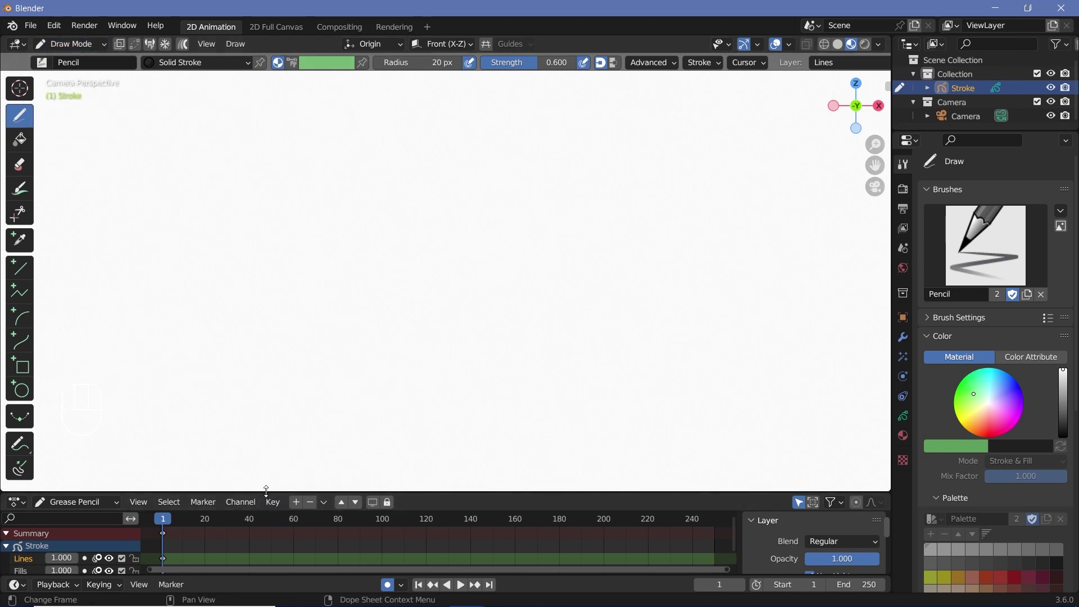
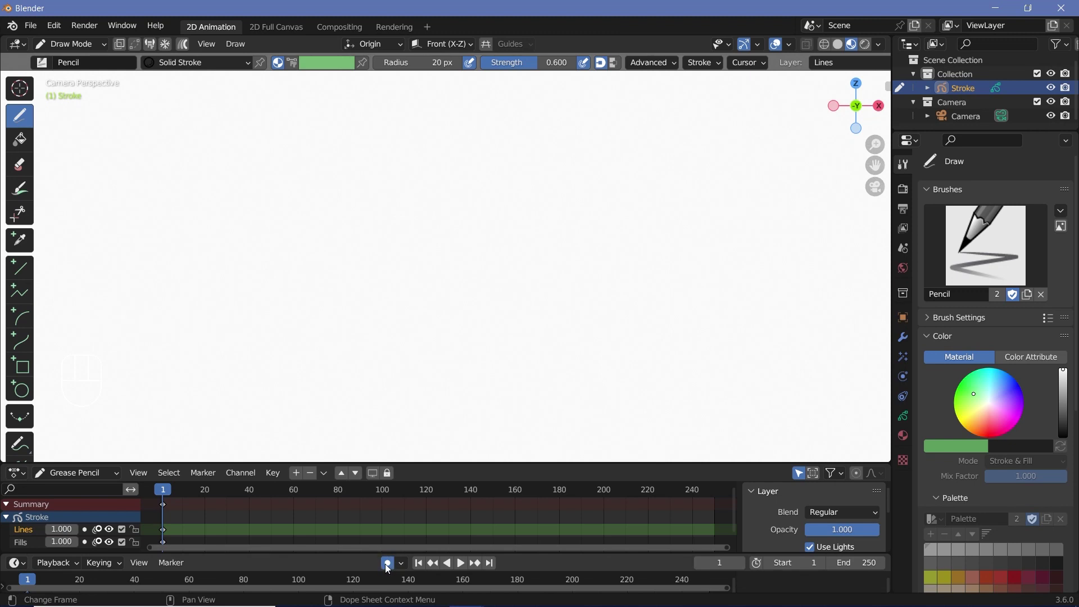
pyautogui.moveTo(355, 564); pyautogui.dragTo(117, 539)
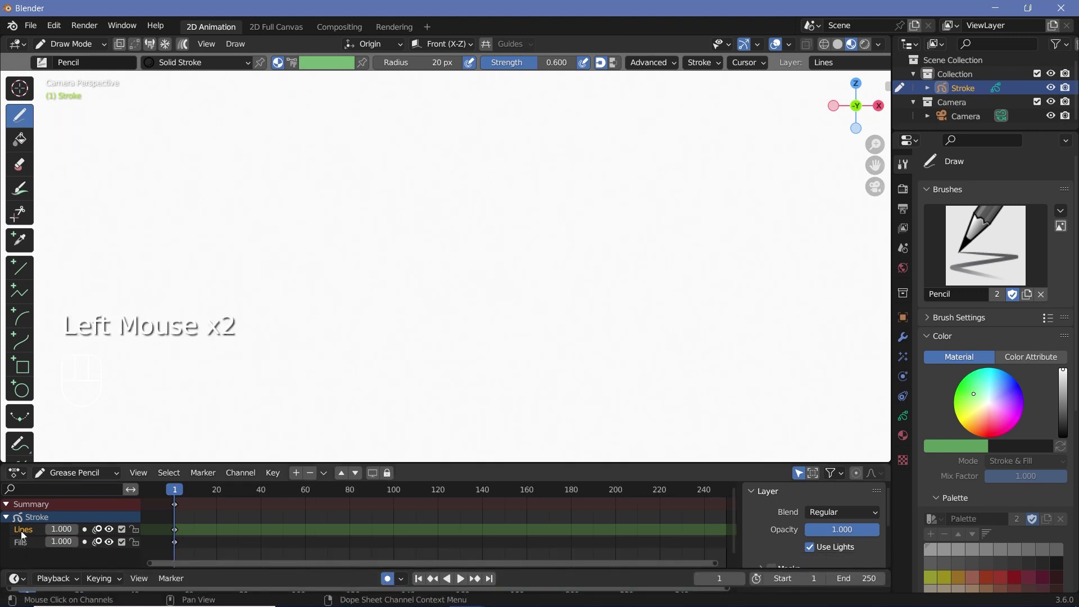
pyautogui.click(27, 536)
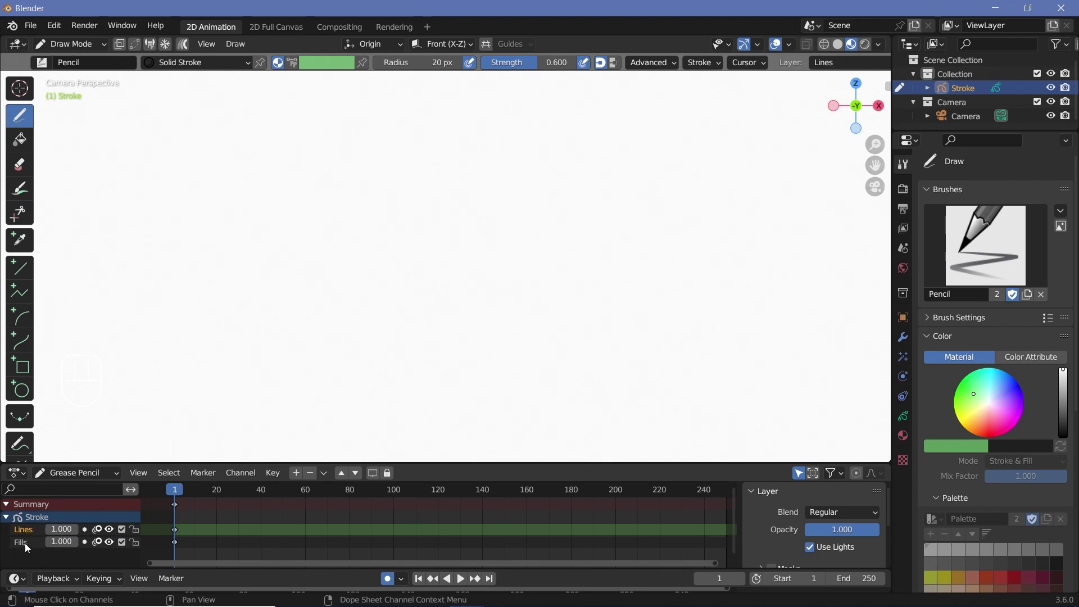
pyautogui.click(32, 546)
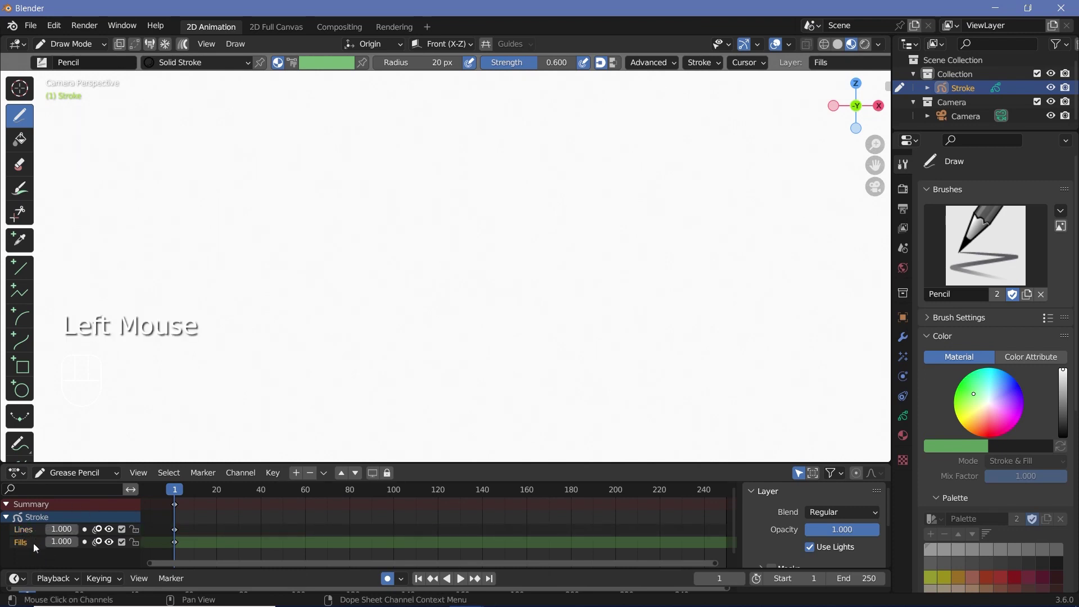
pyautogui.click(33, 546)
pyautogui.press('Delete')
pyautogui.press('Delete')
pyautogui.click(32, 534)
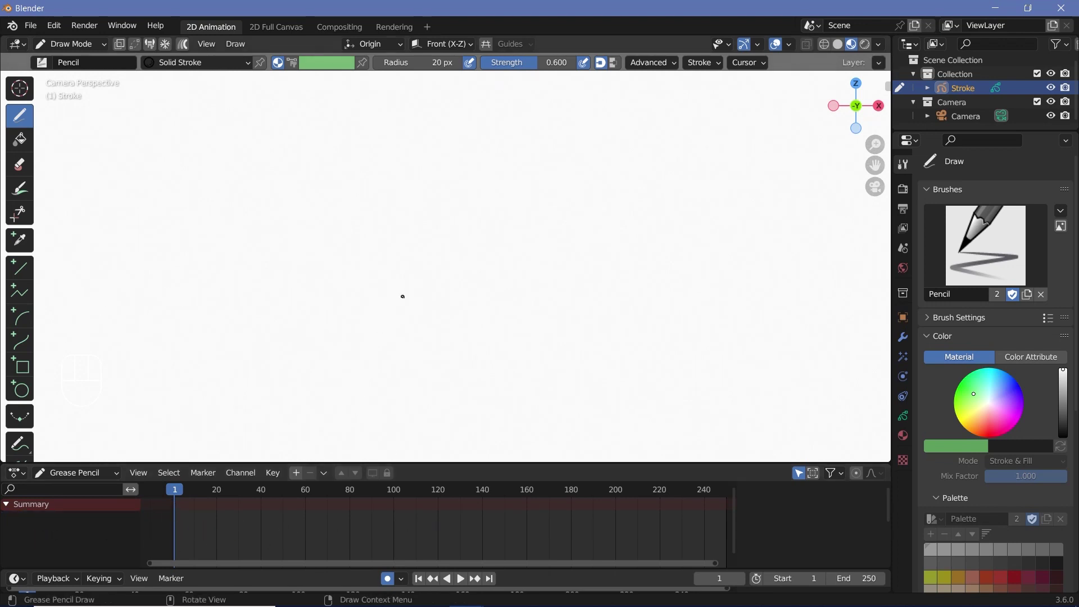
# - Zoom to the camera border, confirm the camera lens is Perspective 50 mm, then reselect the Stroke object
pyautogui.scroll(-3)
pyautogui.scroll(3)
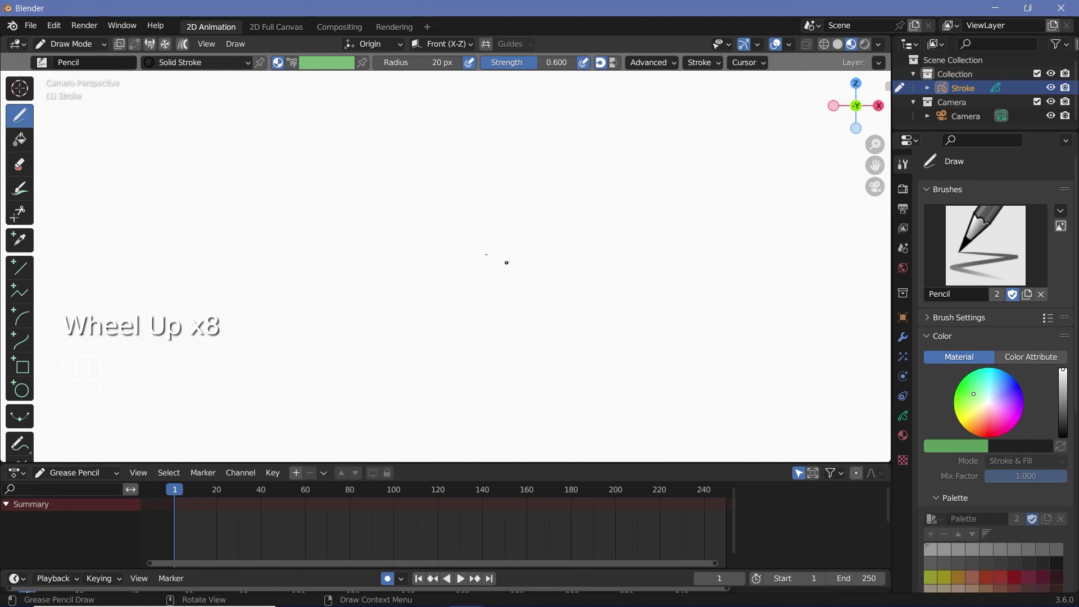
pyautogui.scroll(-3)
pyautogui.scroll(3)
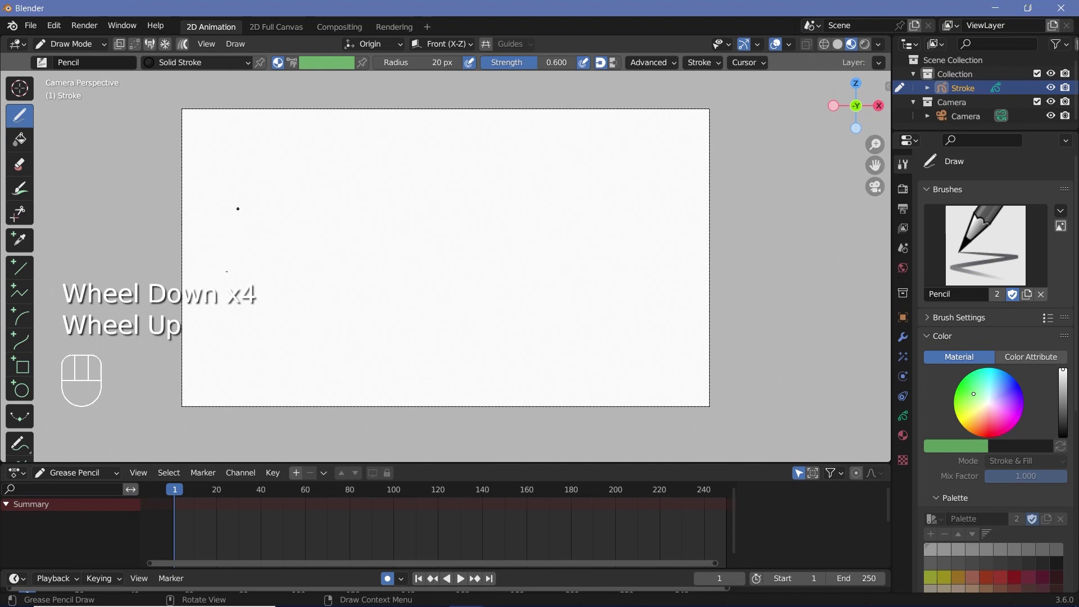
pyautogui.click(980, 119)
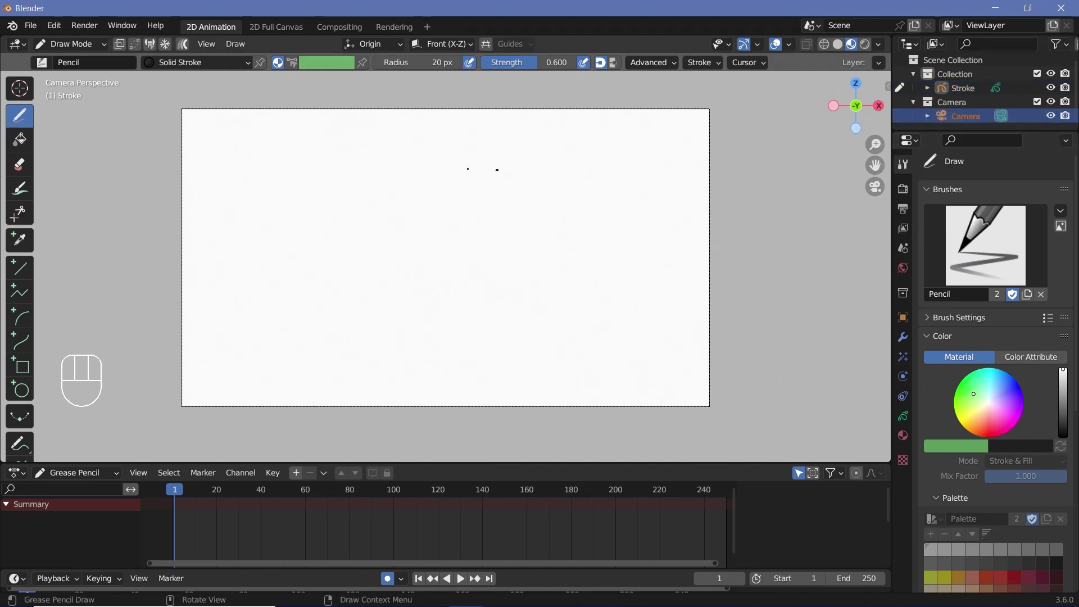
pyautogui.moveTo(78, 48); pyautogui.dragTo(90, 65)
pyautogui.click(995, 128)
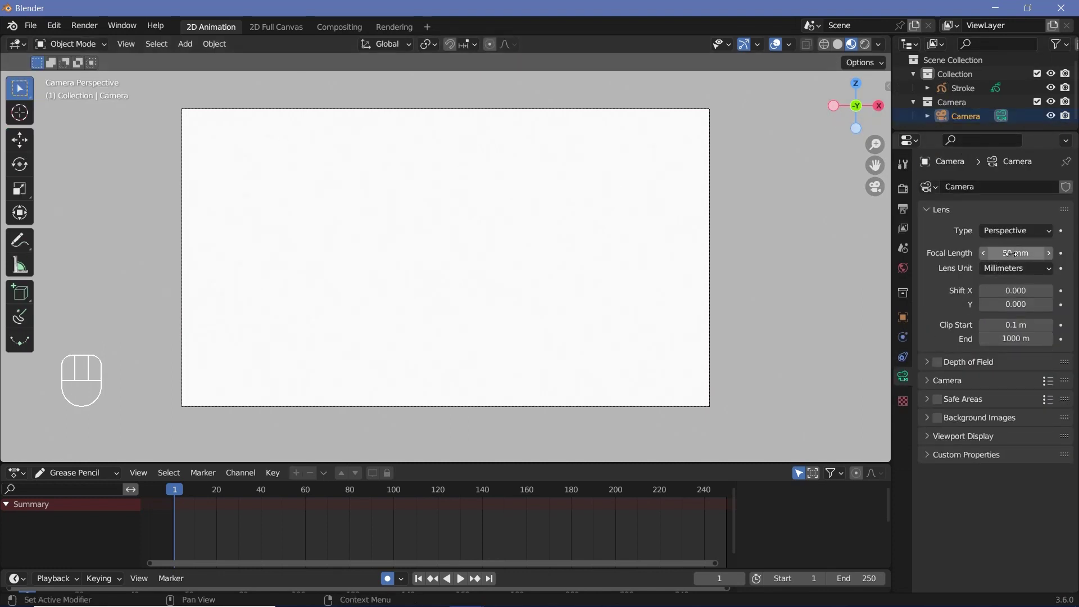
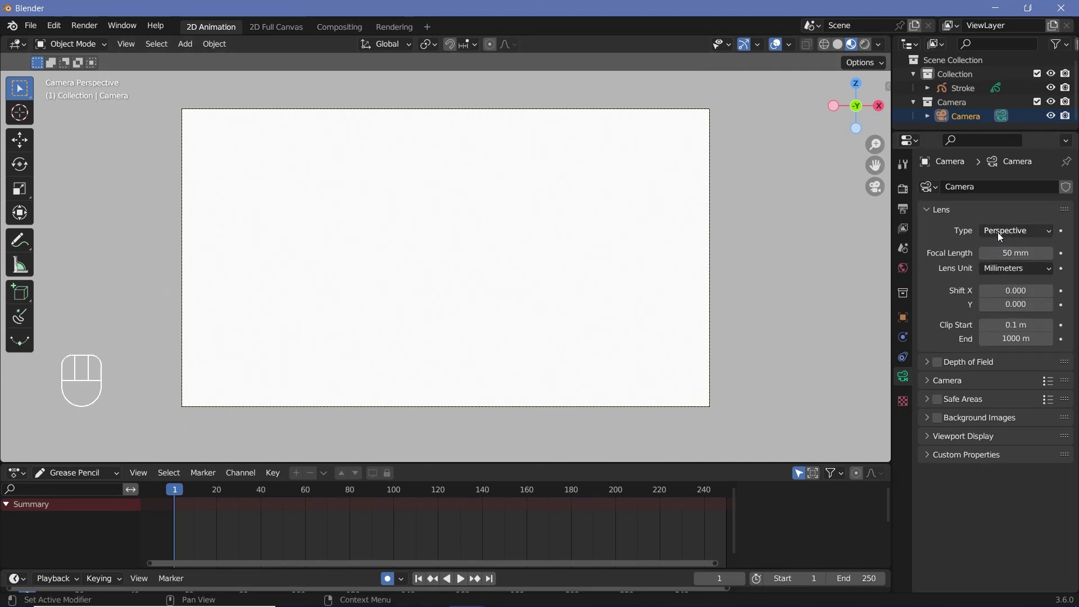
pyautogui.click(978, 95)
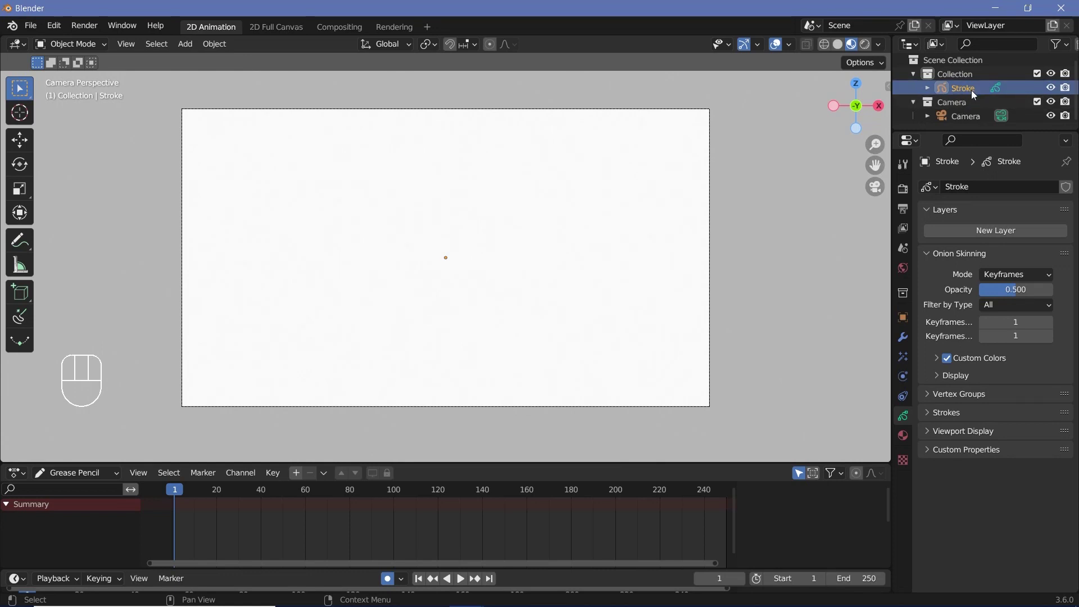
# - Switch the Stroke object into Draw Mode ready for sketching on the new GP_Layer
pyautogui.moveTo(77, 50); pyautogui.dragTo(94, 107)
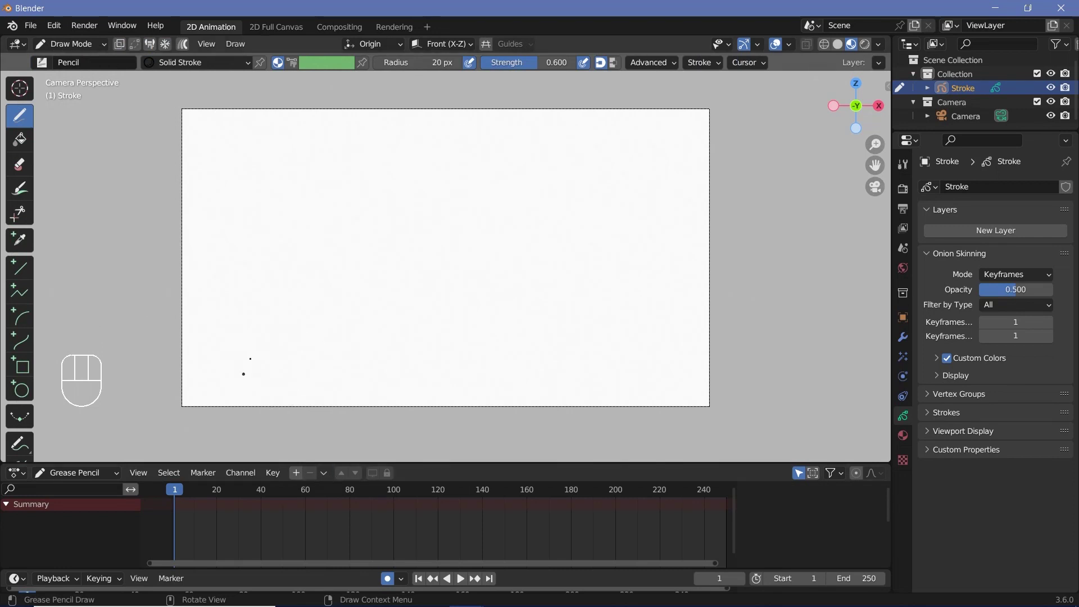
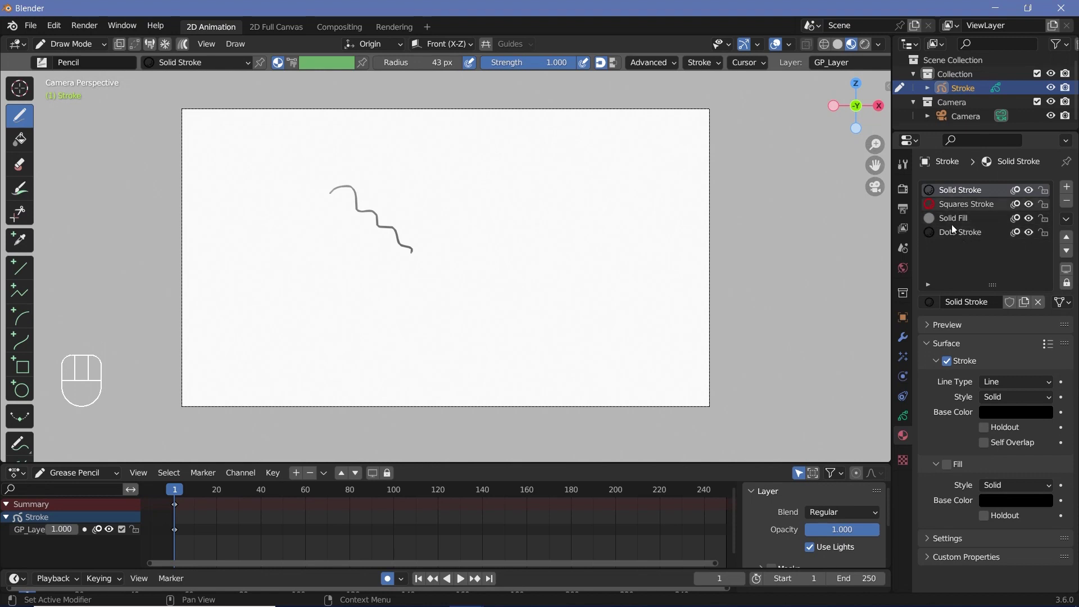
# - Try the Squares Stroke material and Texture style, then recolour Solid Stroke blue and add a new material
pyautogui.click(957, 213)
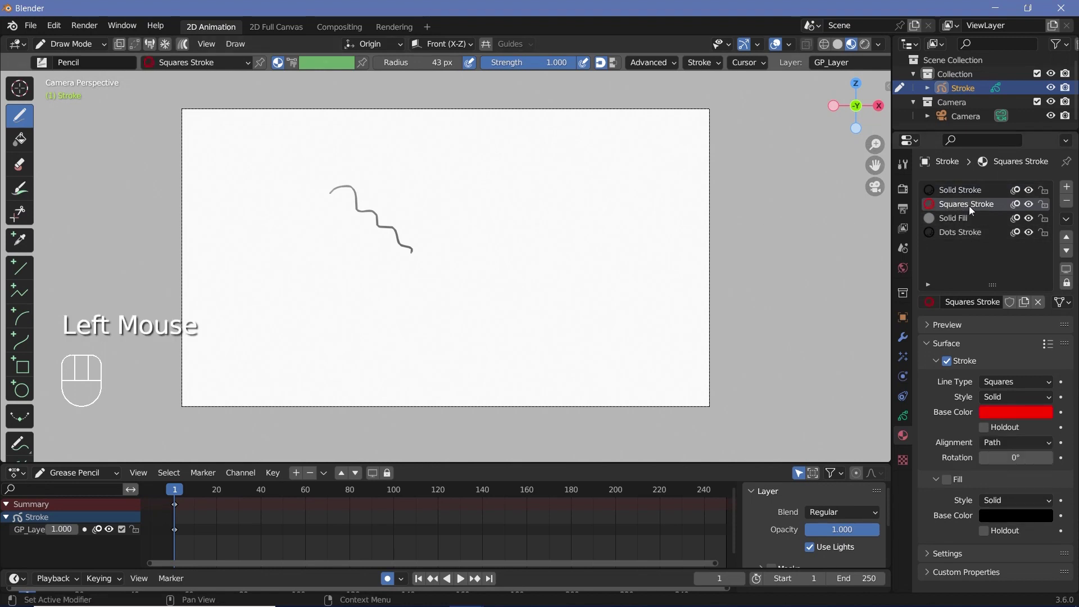
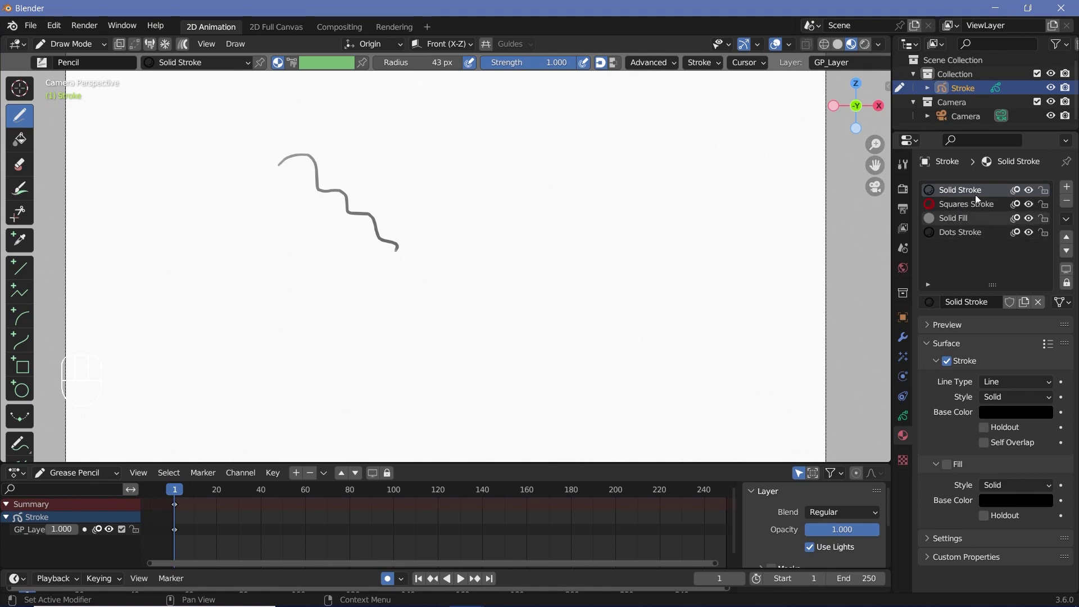
pyautogui.moveTo(999, 381); pyautogui.dragTo(996, 421)
pyautogui.moveTo(1008, 393); pyautogui.dragTo(1014, 395)
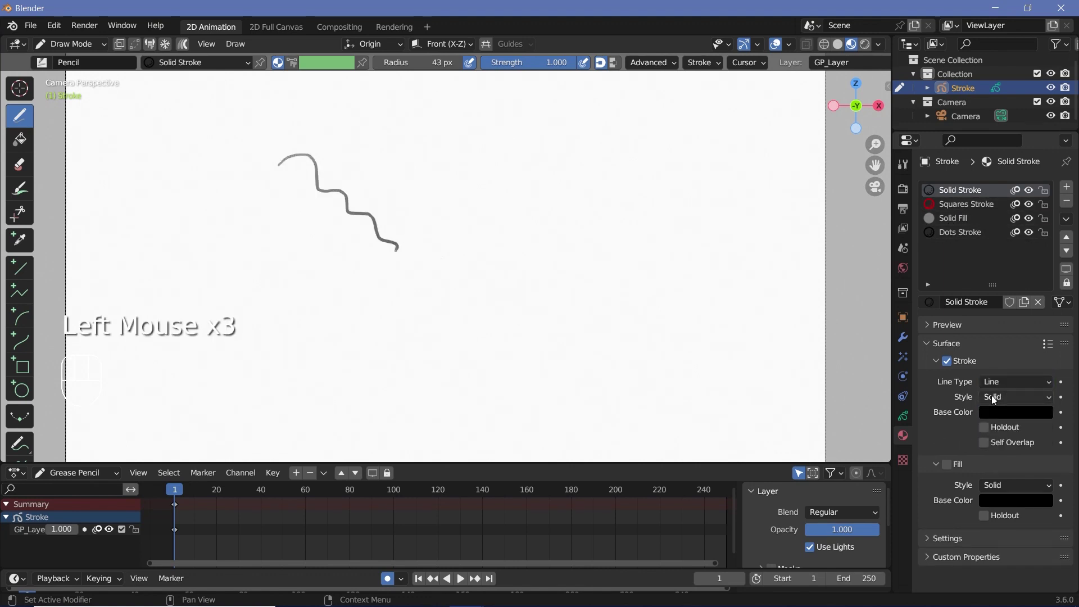
pyautogui.moveTo(998, 398); pyautogui.dragTo(1000, 431)
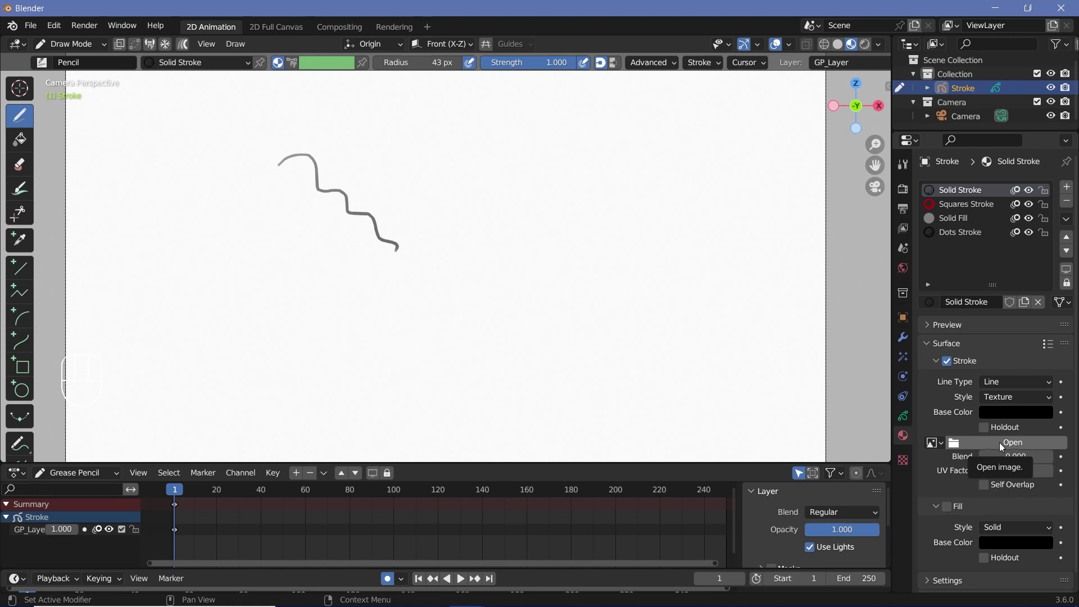
pyautogui.click(1014, 414)
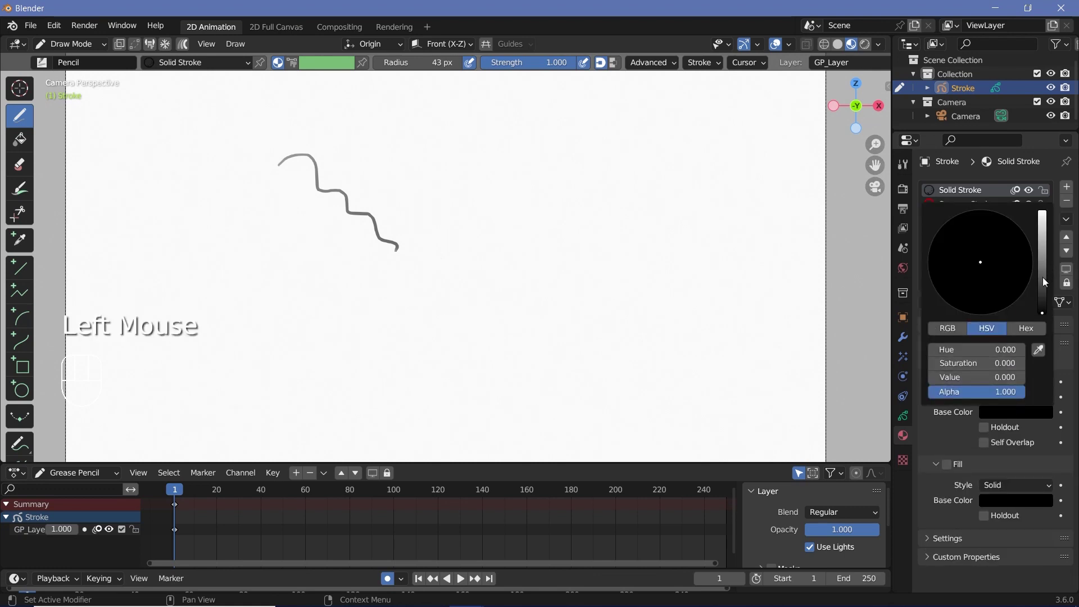
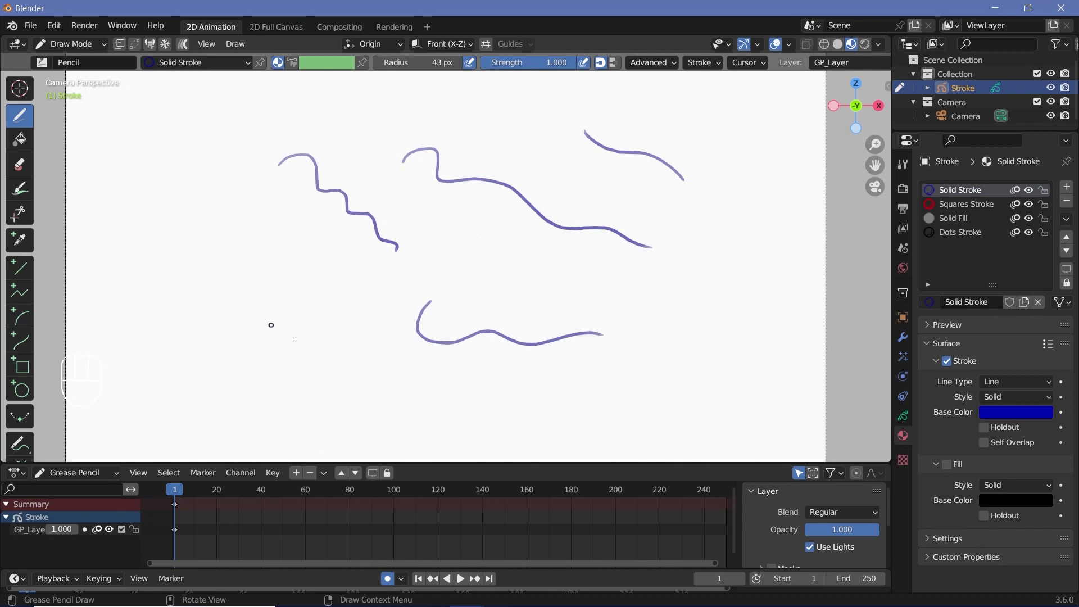
pyautogui.moveTo(1069, 191); pyautogui.dragTo(984, 313)
# - Set the new material's stroke base colour to fully saturated red
pyautogui.click(997, 412)
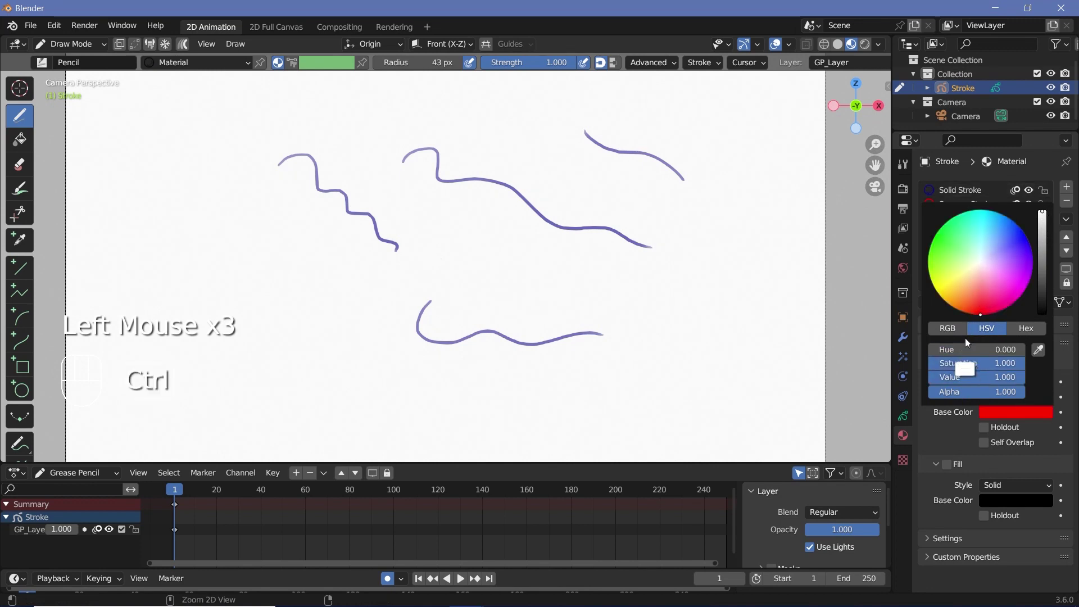
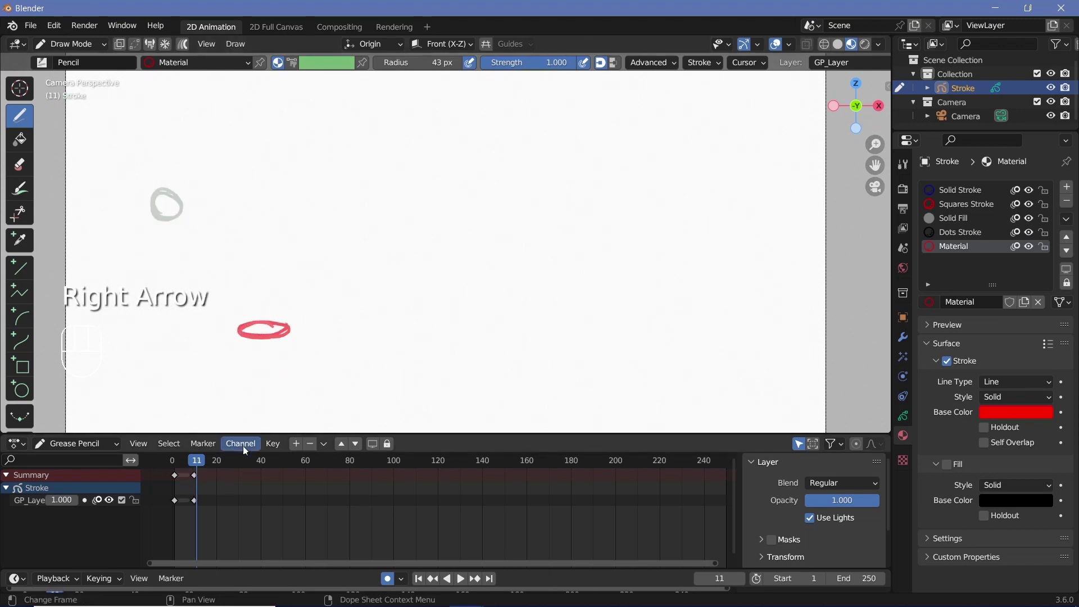
# - Step through frames to frame 5 and beyond, drawing the red ball on each keyframe
pyautogui.press('Right')
pyautogui.press('Right')
pyautogui.press('Right')
pyautogui.press('Right')
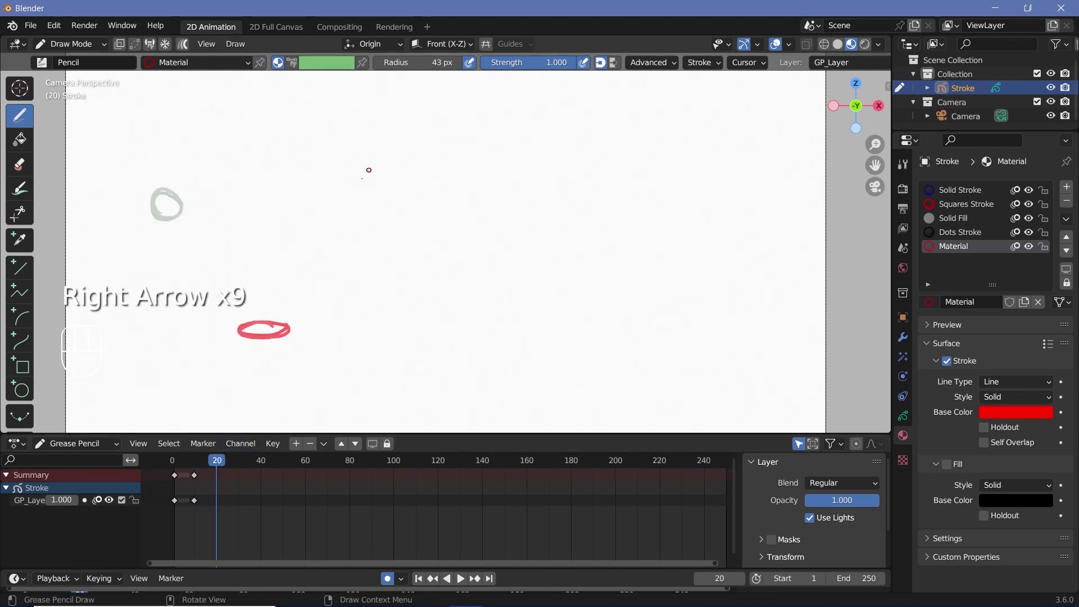
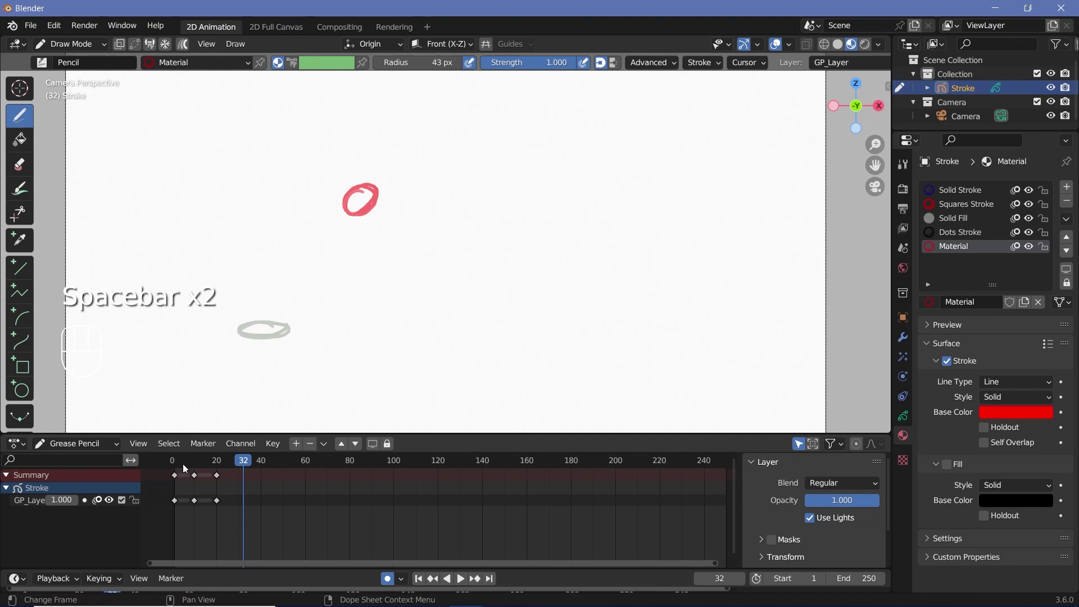
pyautogui.rightClick(189, 462)
pyautogui.click(188, 465)
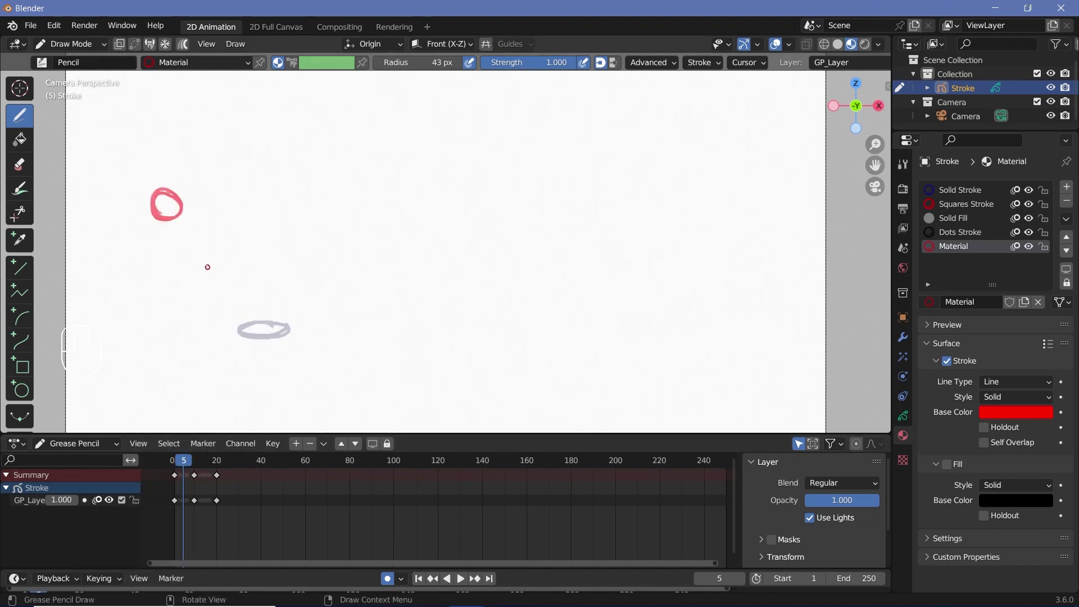
pyautogui.click(232, 458)
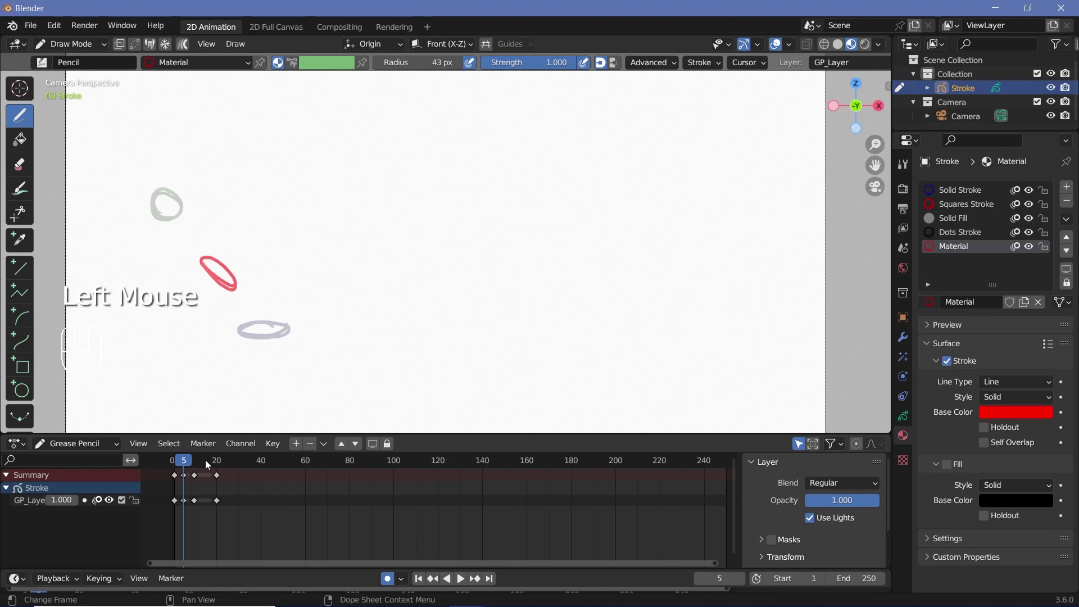
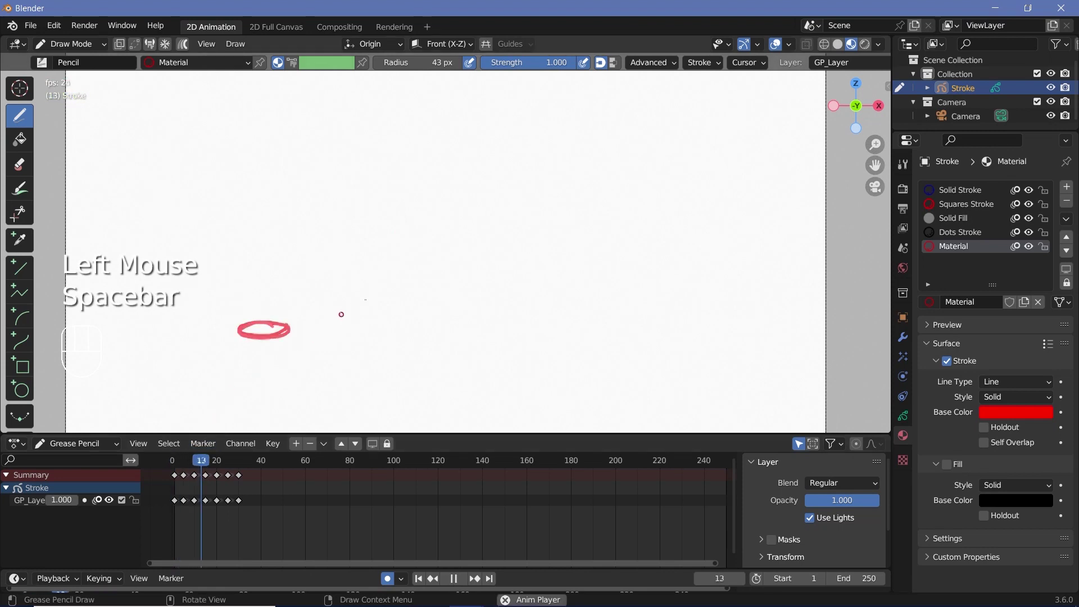
# - Play back the ball animation, stop it, and rewind to frame 1
pyautogui.press('space')
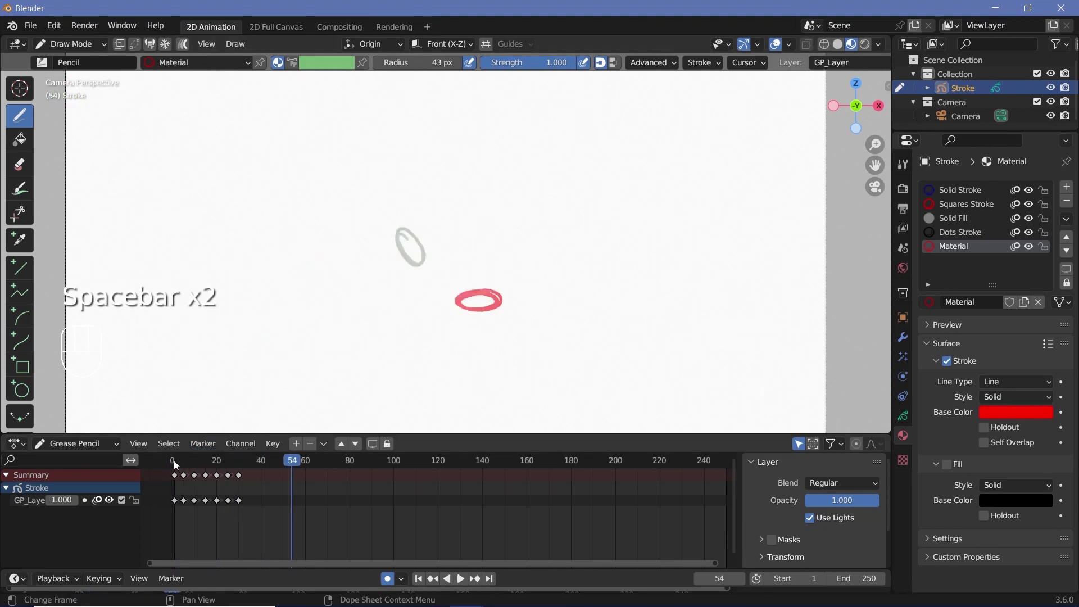
pyautogui.click(176, 465)
pyautogui.click(176, 462)
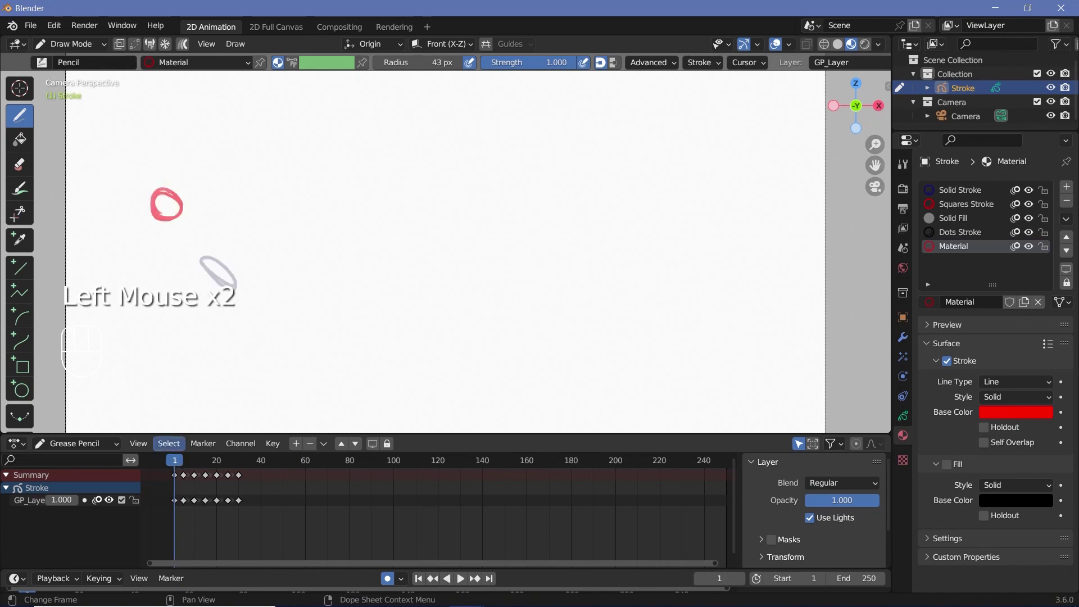
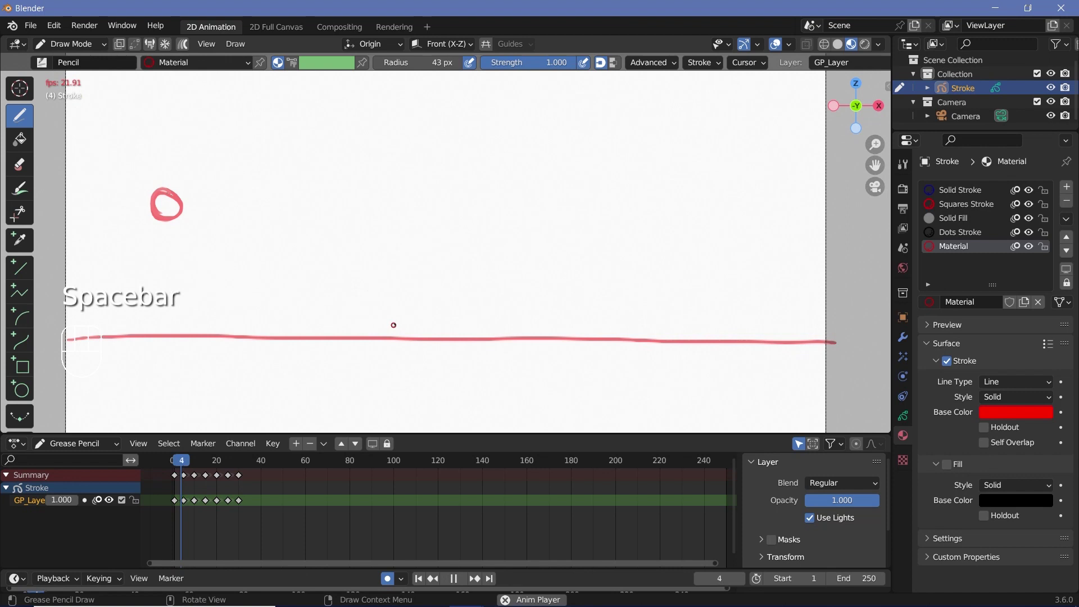
# - Stop playback, undo the stray edits, and add a second layer GP_Layer.001
pyautogui.press('space')
pyautogui.moveTo(187, 465); pyautogui.dragTo(199, 449)
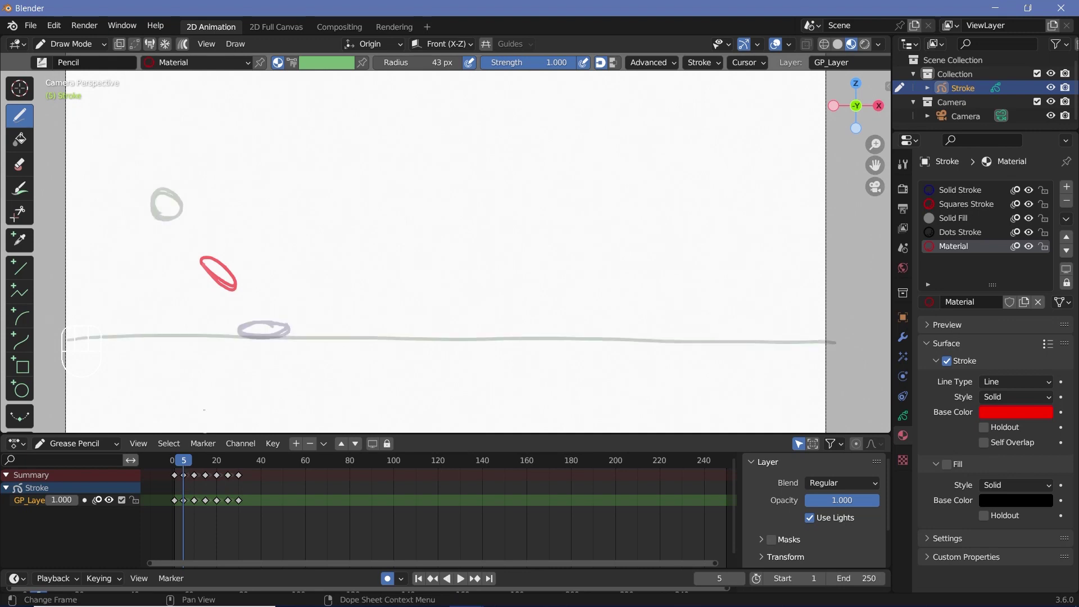
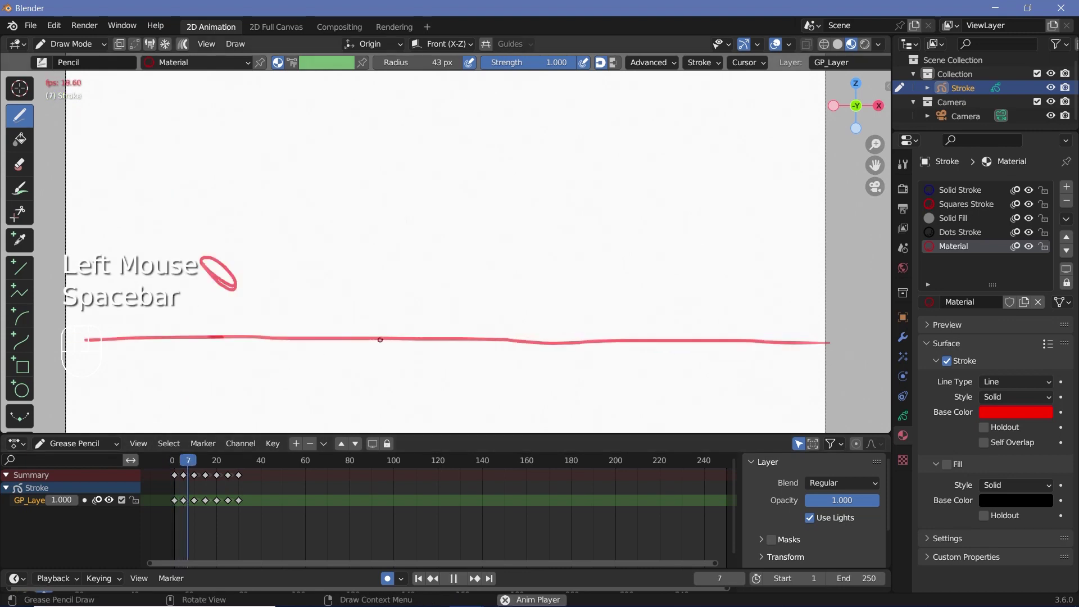
pyautogui.press('space')
pyautogui.press('ctrl+z')
pyautogui.press('ctrl+z')
pyautogui.press('ctrl+z')
pyautogui.press('ctrl+z')
pyautogui.press('ctrl+z')
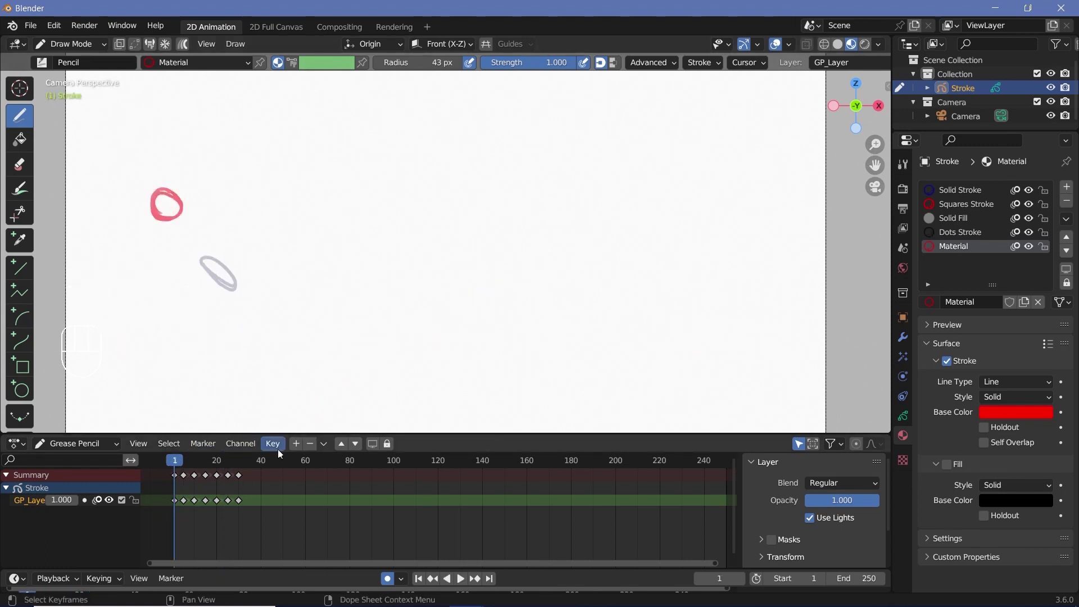
pyautogui.click(297, 446)
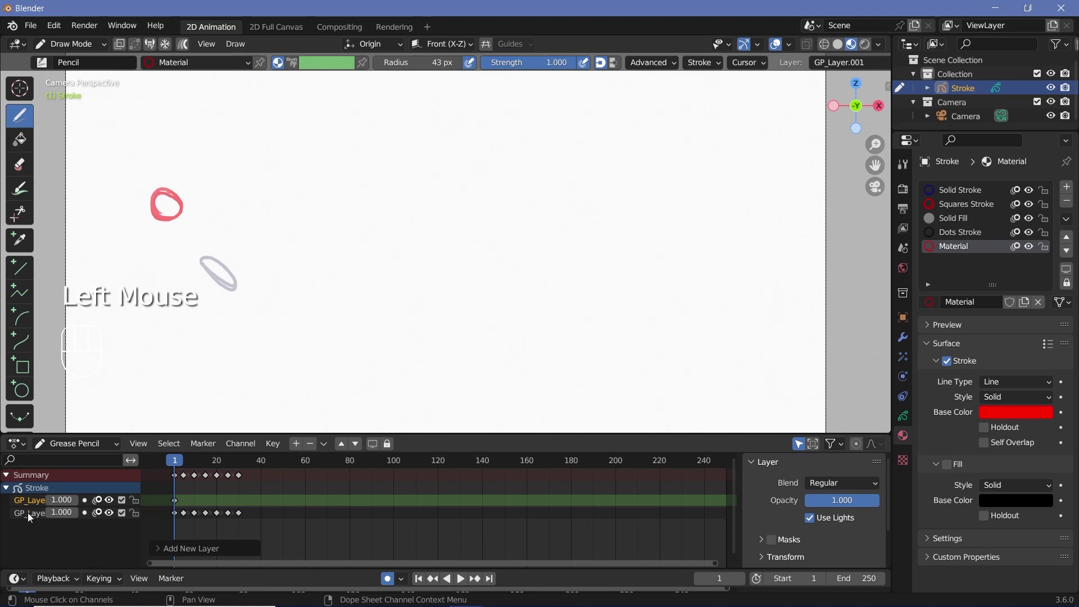
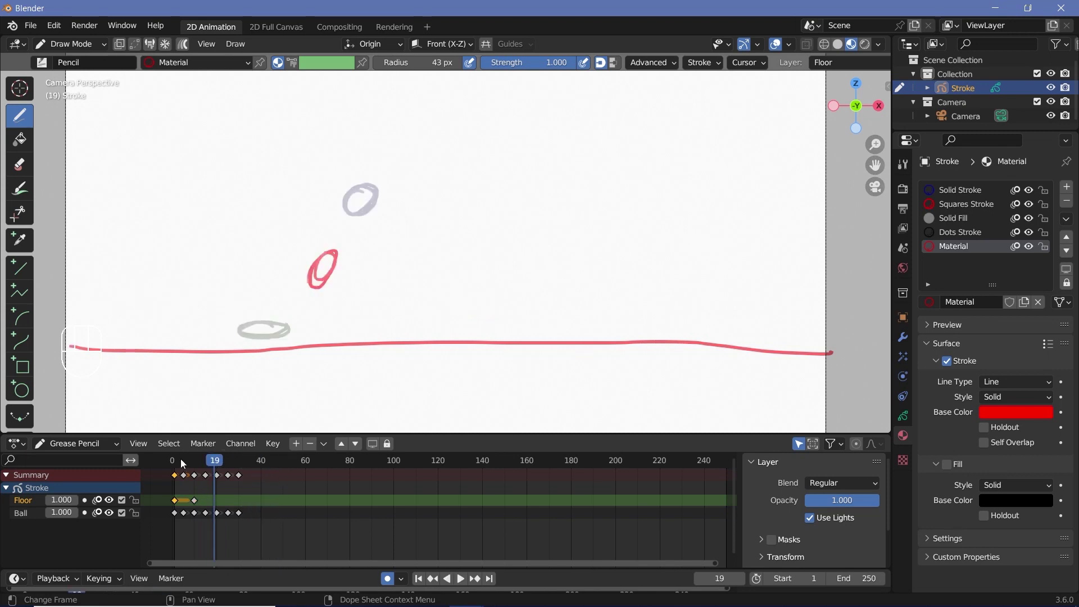
# - Preview the Floor layer's red floor line by scrubbing and playing the timeline
pyautogui.click(180, 463)
pyautogui.click(184, 463)
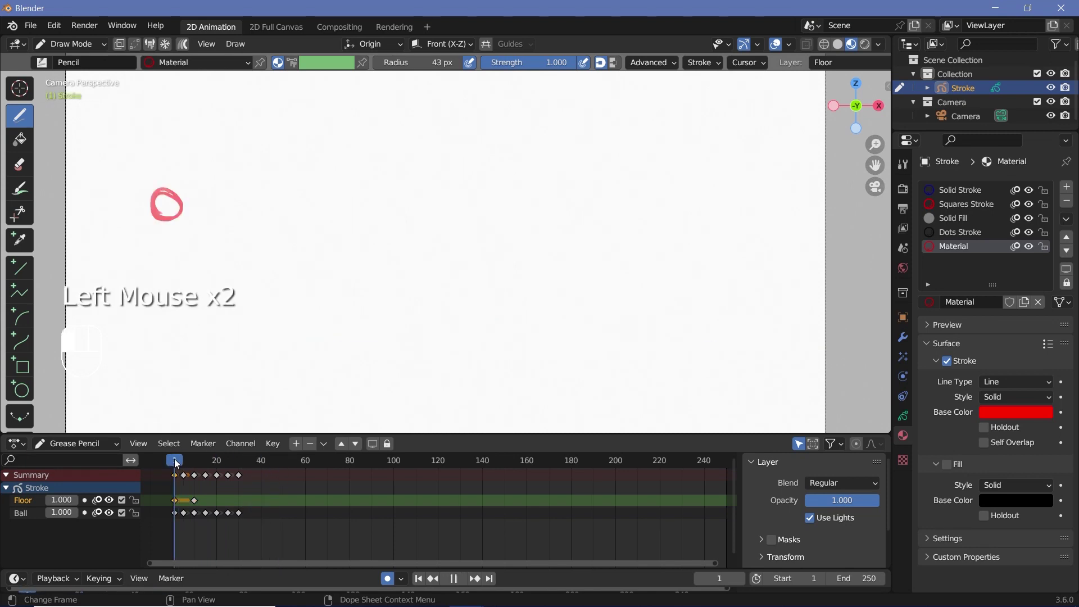
pyautogui.press('space')
pyautogui.press('space')
pyautogui.click(195, 466)
# - Remove the stray keyframe and shift the floor drawing's keyframe in time
pyautogui.click(180, 504)
pyautogui.press('x')
pyautogui.doubleClick(199, 502)
pyautogui.press('f')
pyautogui.press('g')
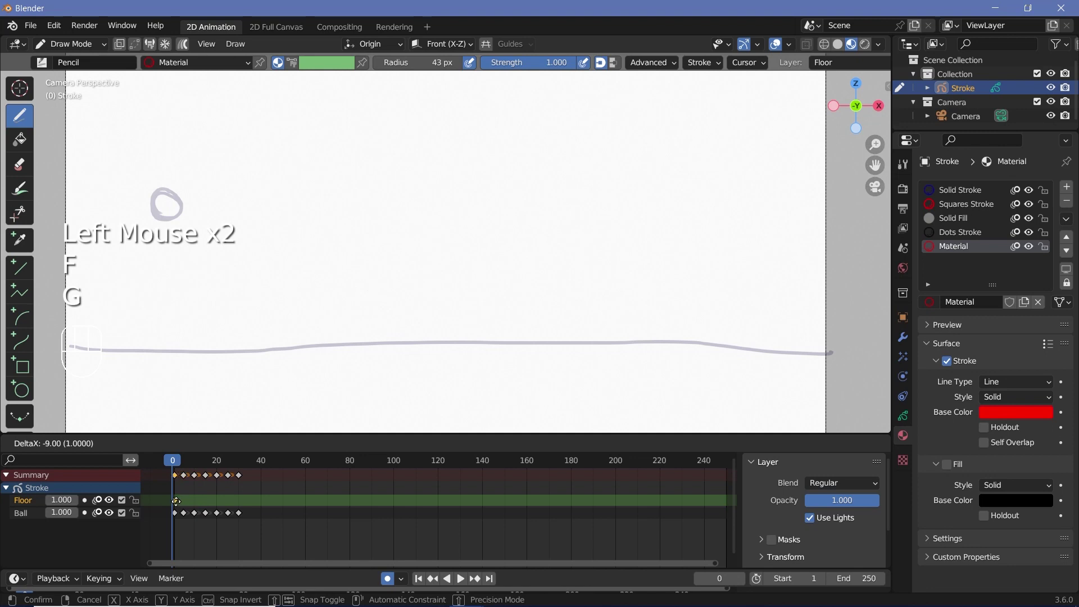
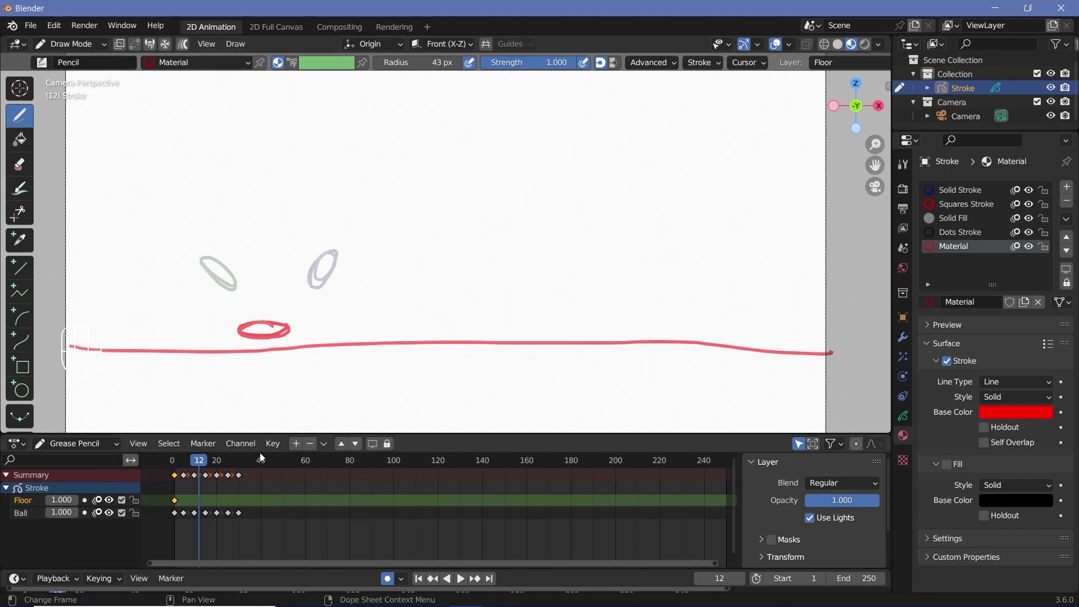
# - In Edit Mode, move the floor stroke slightly upward along Z and confirm its new height
pyautogui.moveTo(87, 50); pyautogui.dragTo(69, 84)
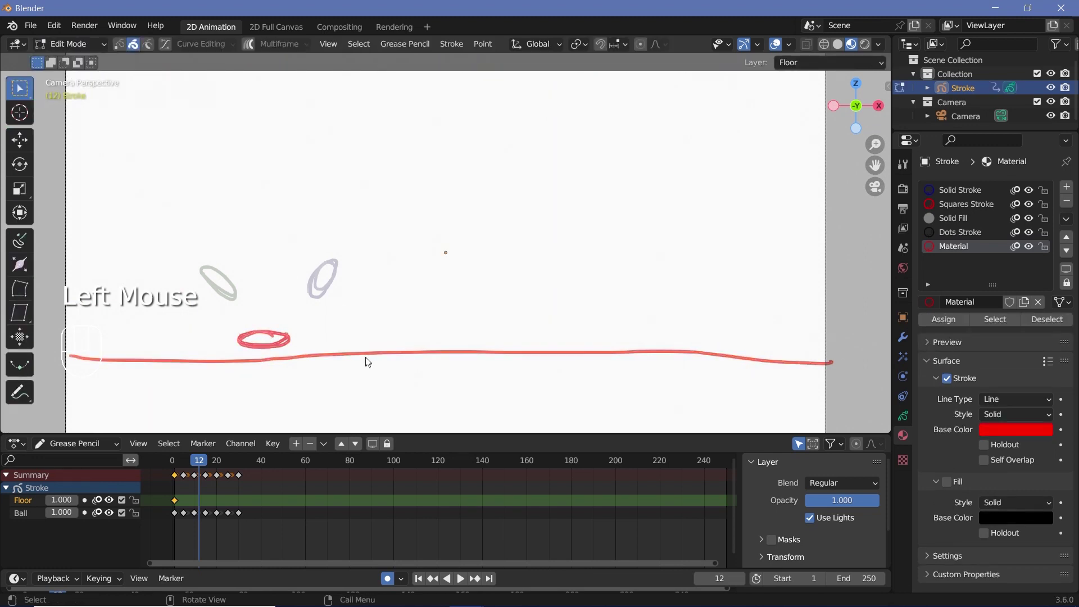
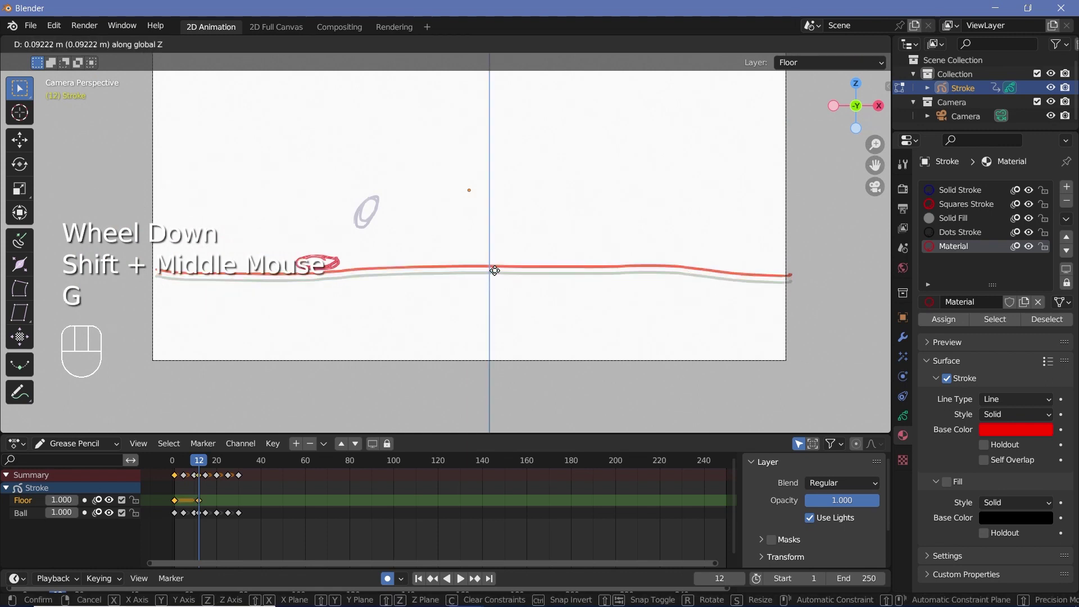
pyautogui.click(183, 504)
pyautogui.click(180, 502)
pyautogui.press('space')
pyautogui.press('g')
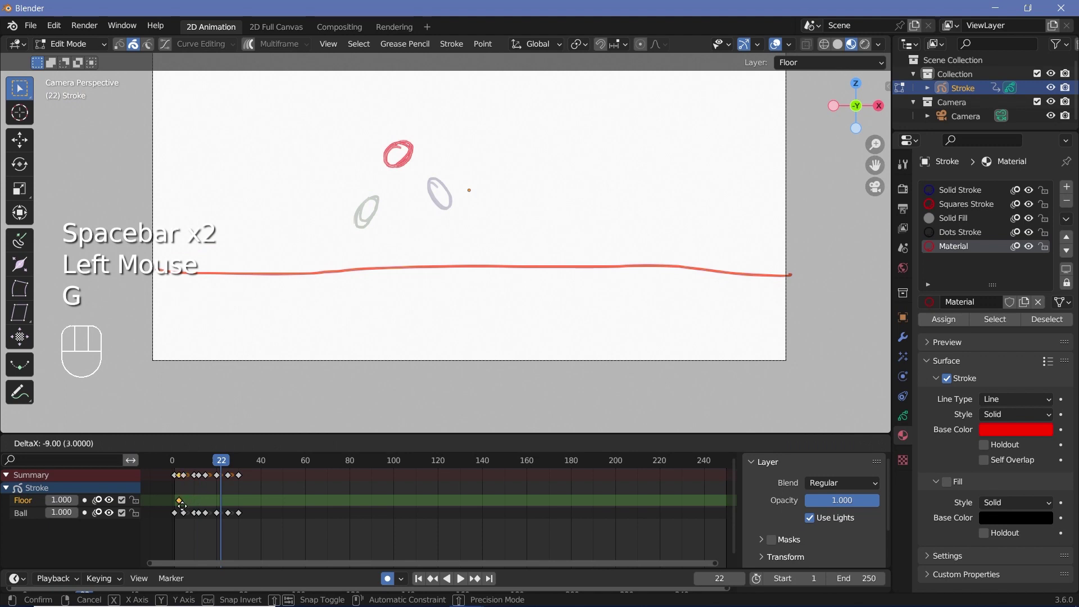
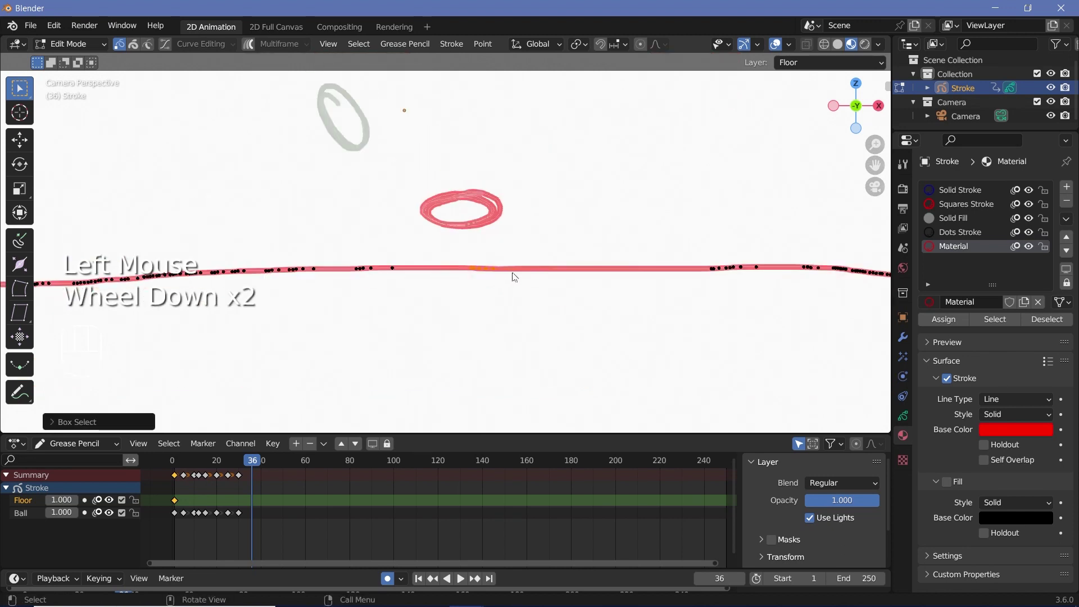
# - Lift floor points vertically with proportional editing into a gentle rise, then return to Object Mode and play
pyautogui.press('o')
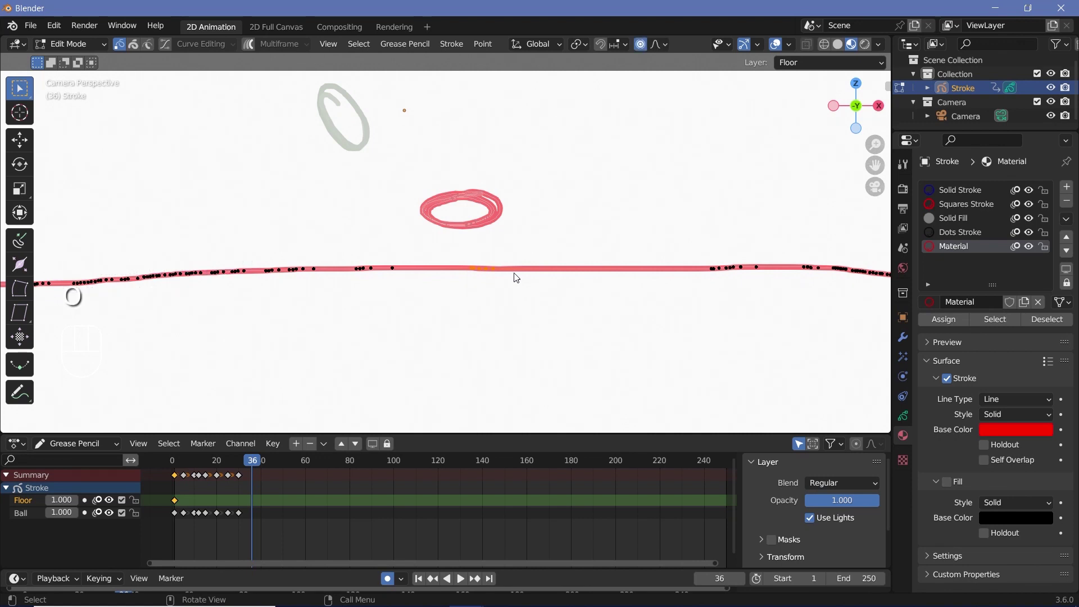
pyautogui.press('g')
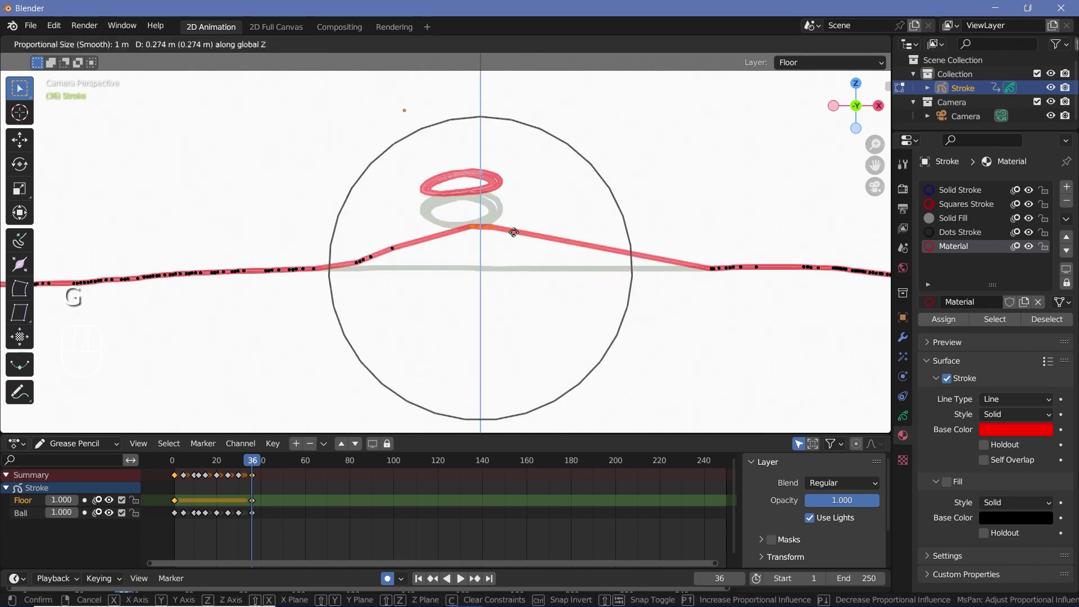
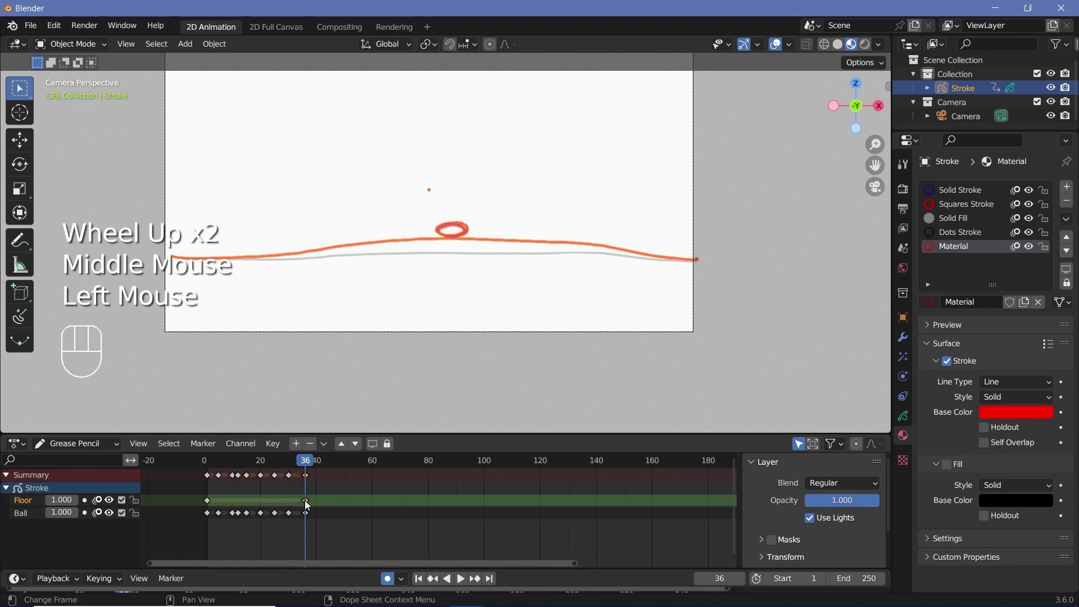
pyautogui.press('g')
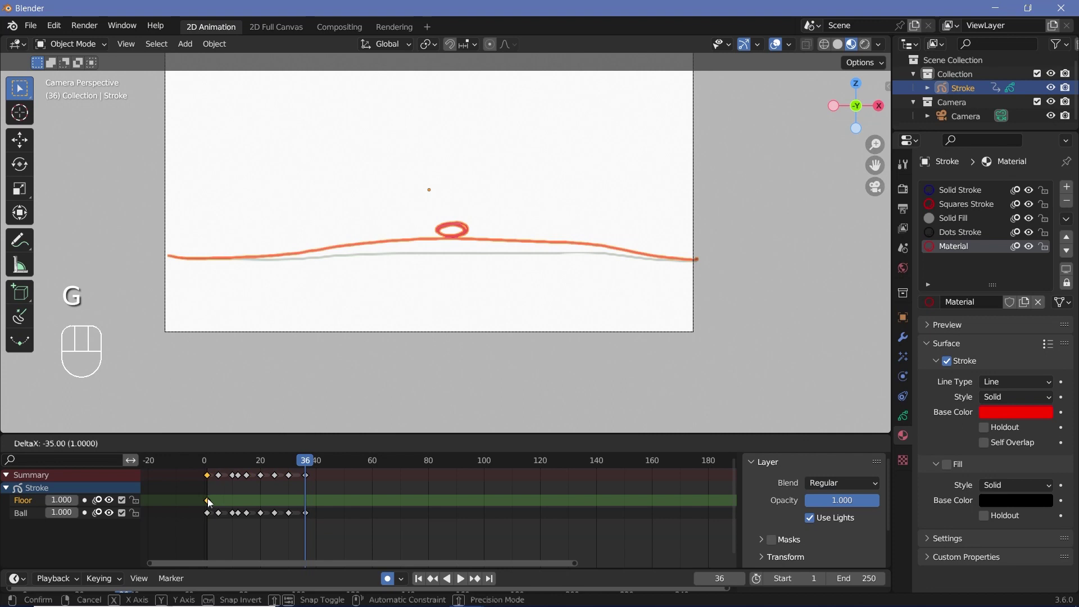
pyautogui.press('space')
# - Review the playback, then switch the Grease Pencil object into Draw Mode
pyautogui.click(366, 292)
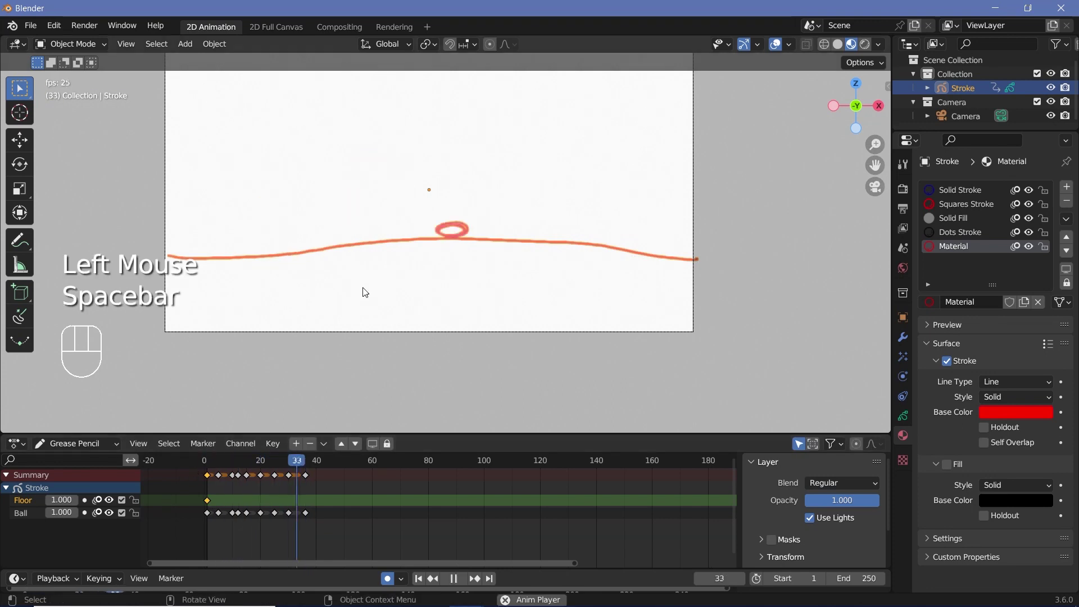
pyautogui.press('space')
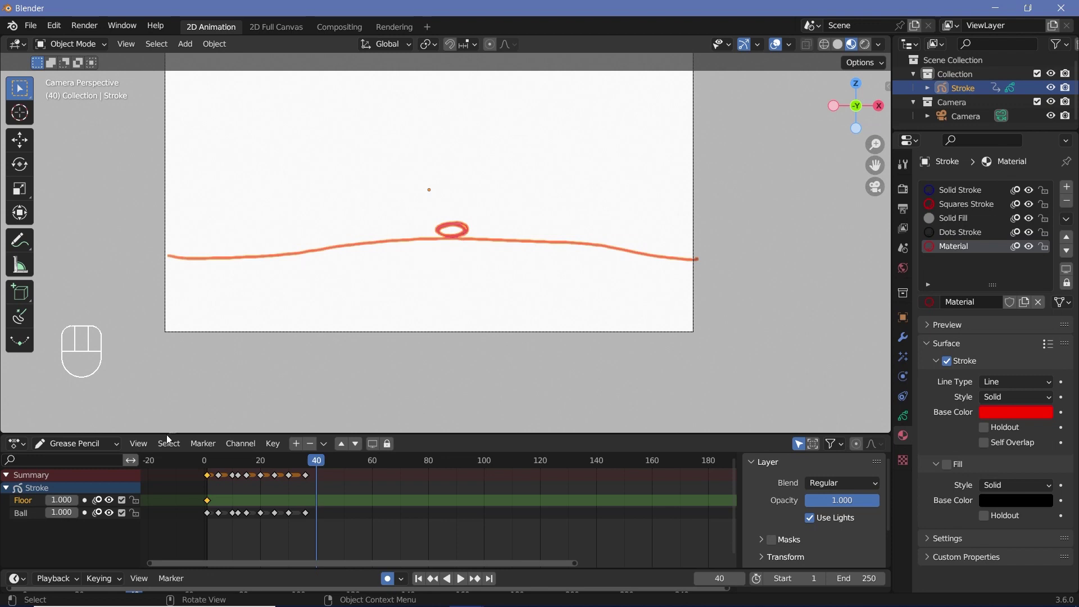
pyautogui.click(30, 509)
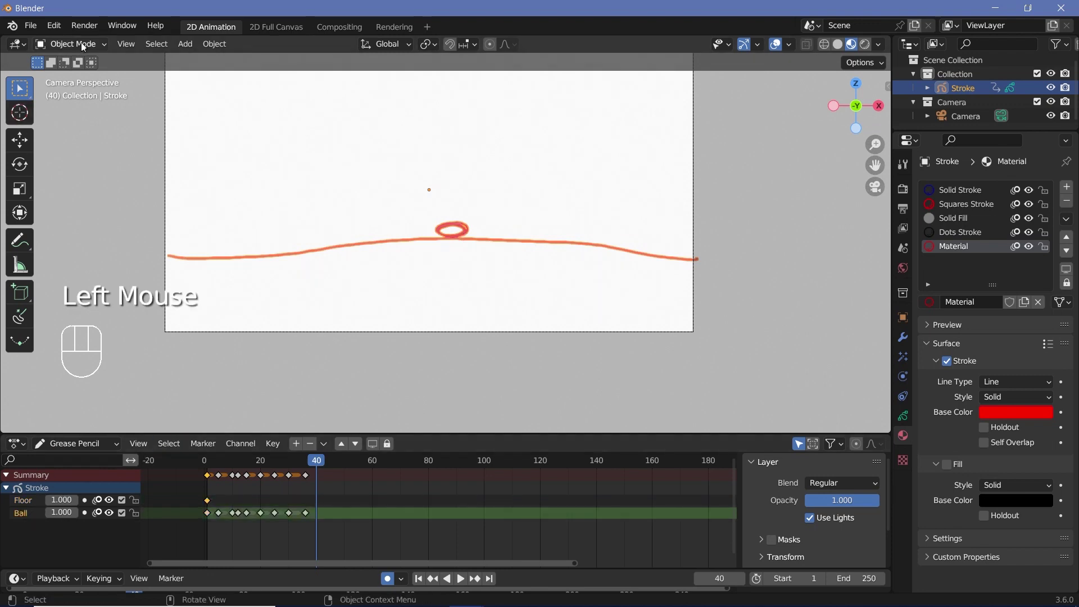
pyautogui.moveTo(84, 48); pyautogui.dragTo(90, 108)
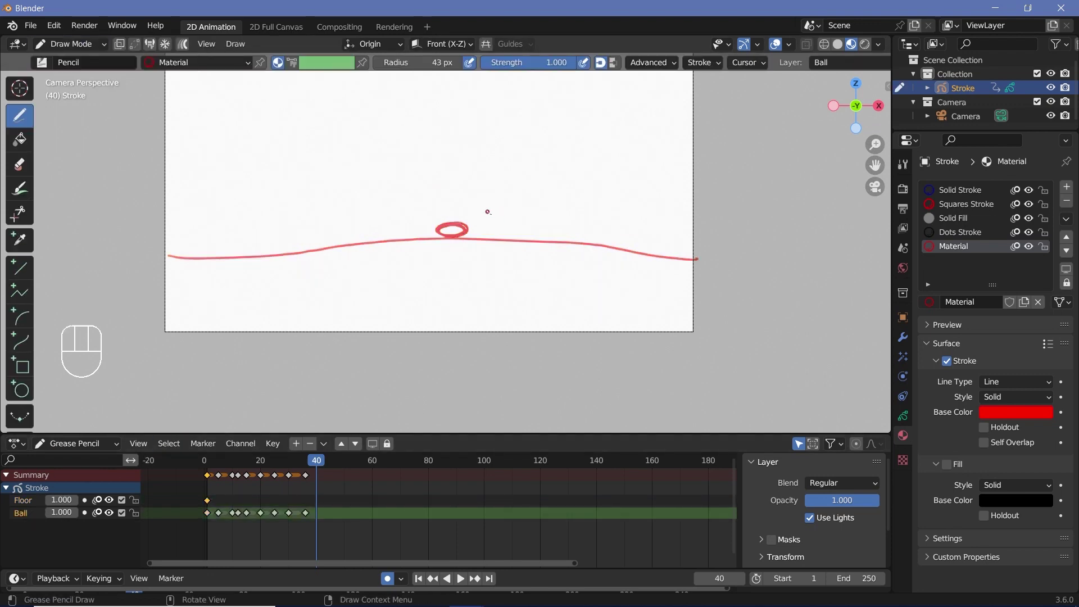
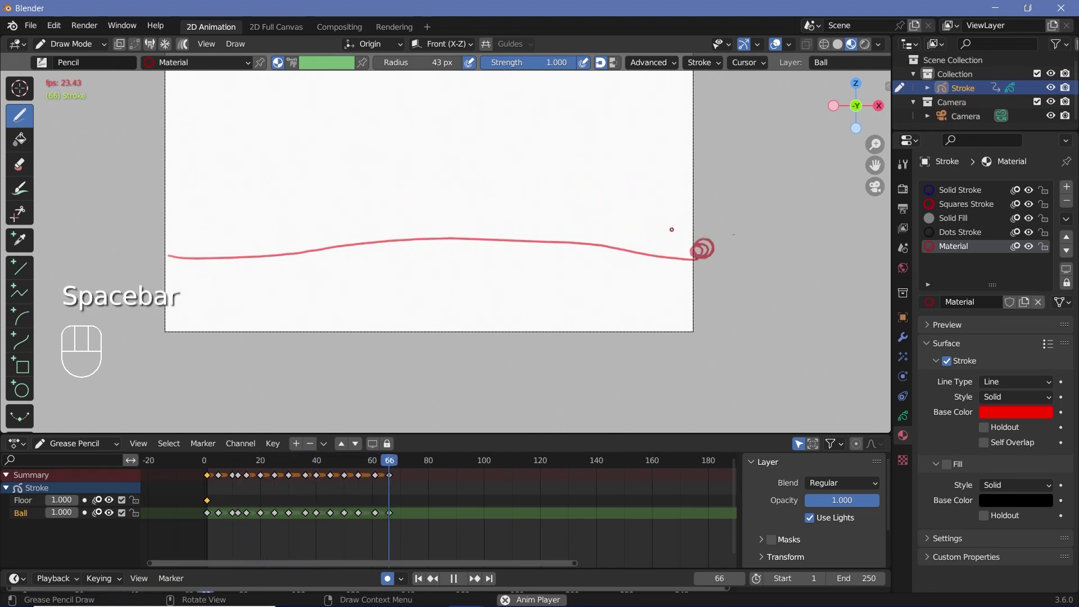
# - Go to frame 66 on the Ball layer and sketch the ball at the floor line's right end
pyautogui.click(403, 469)
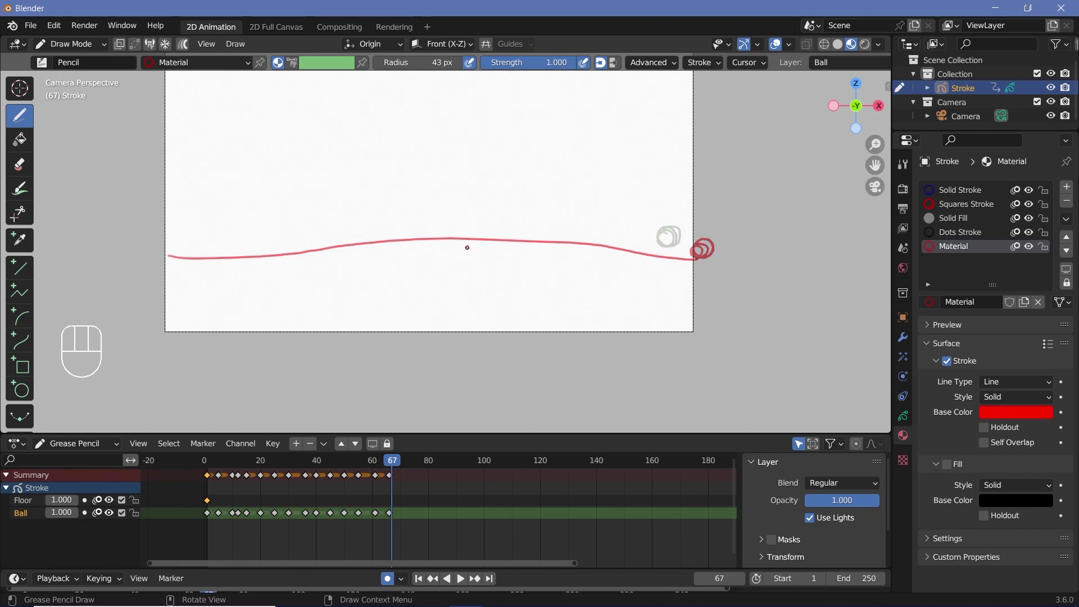
pyautogui.click(393, 467)
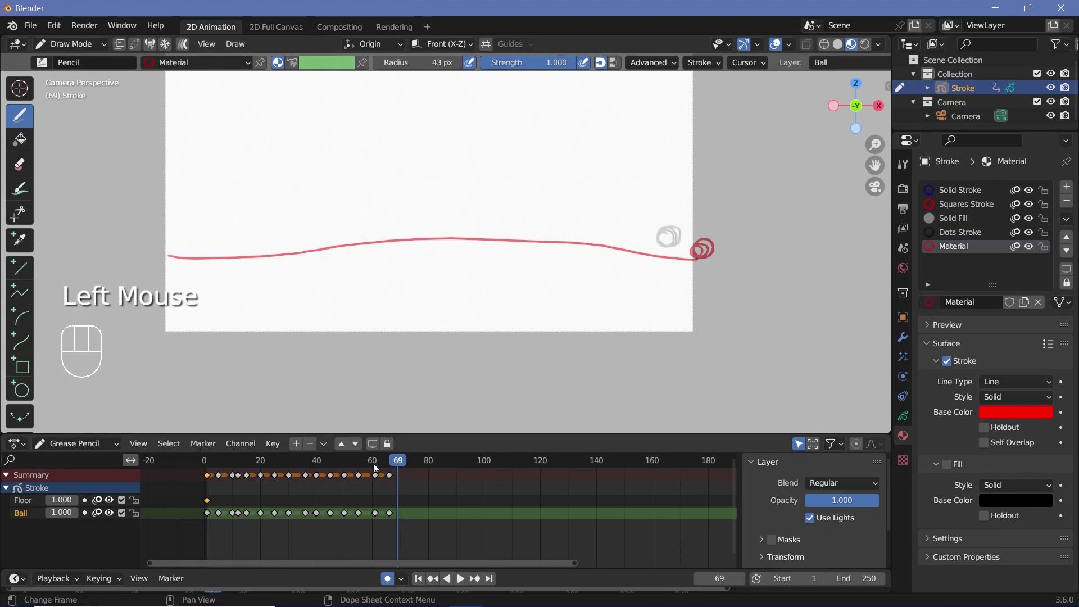
# - Draw red mountains on the Floor layer and add a new yellow material for the sun
pyautogui.click(27, 503)
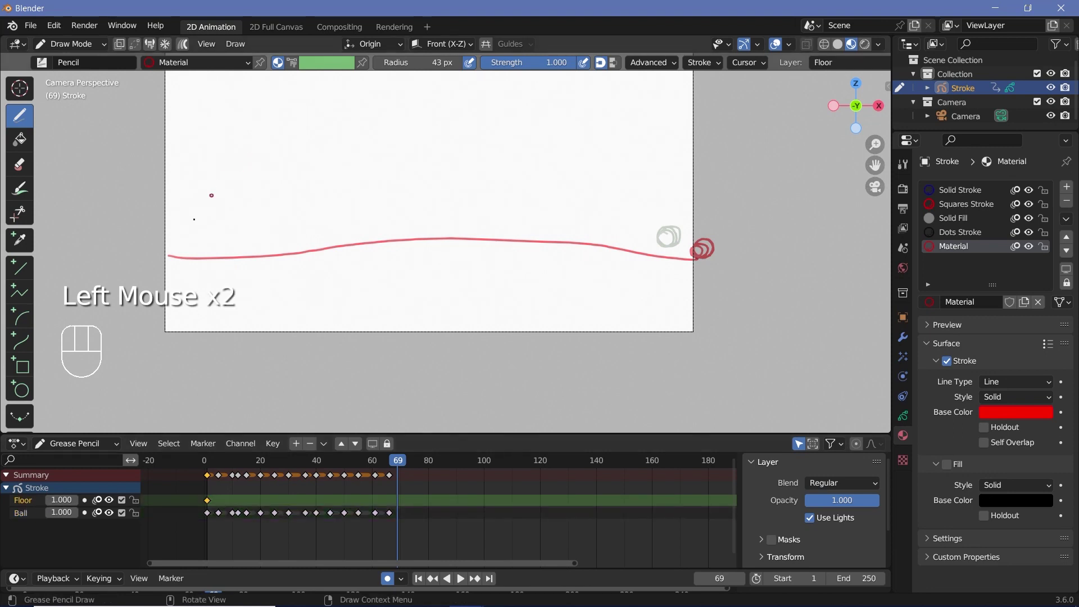
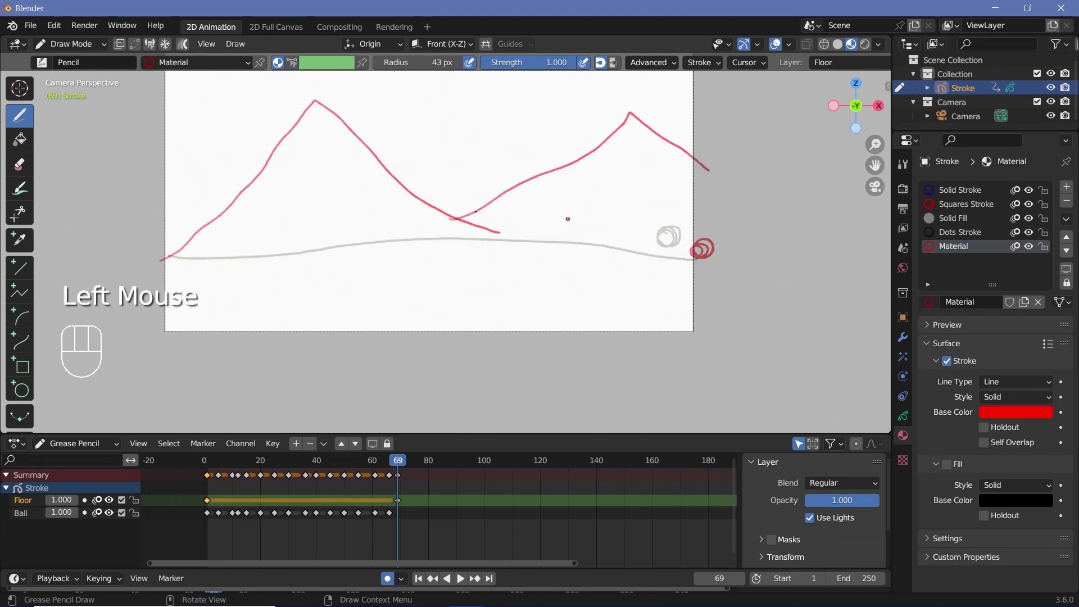
pyautogui.click(1056, 203)
pyautogui.moveTo(995, 341); pyautogui.dragTo(998, 415)
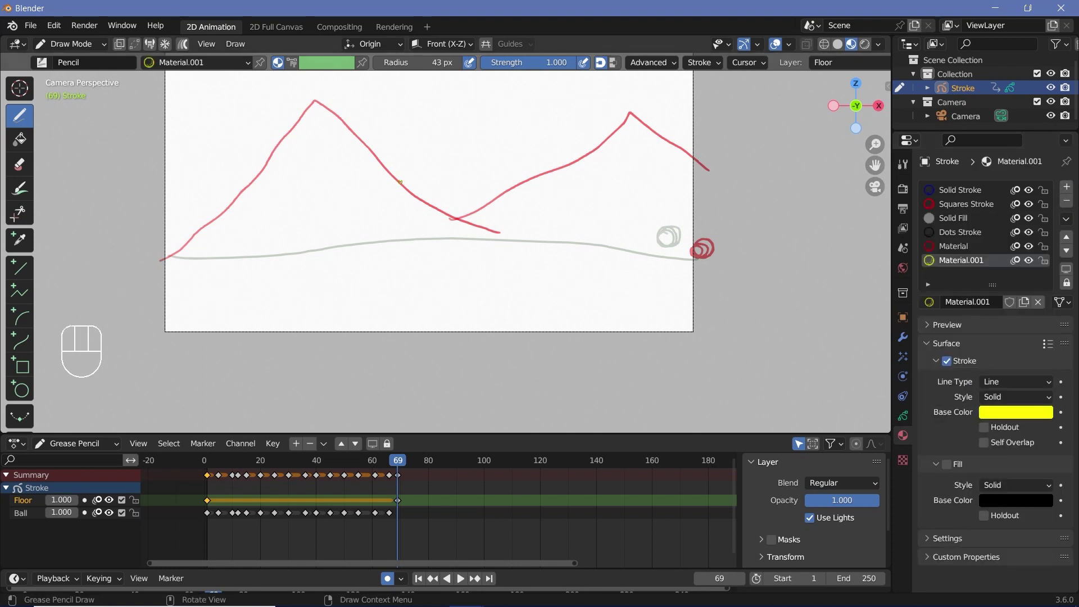
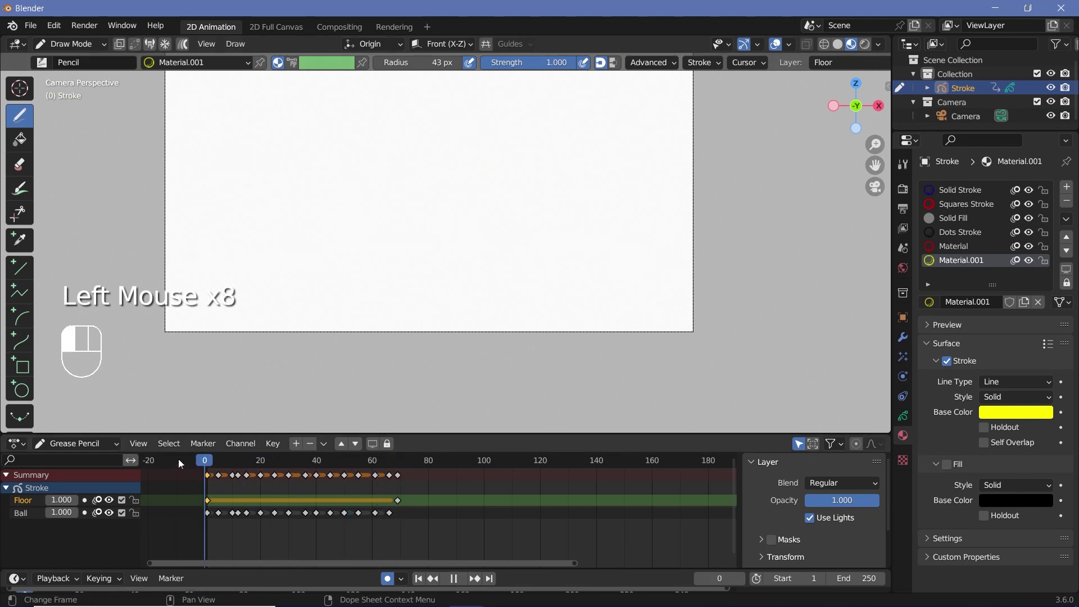
# - Draw the yellow sun with rays behind the mountains, then return to the Ball layer at frame 70
pyautogui.press('space')
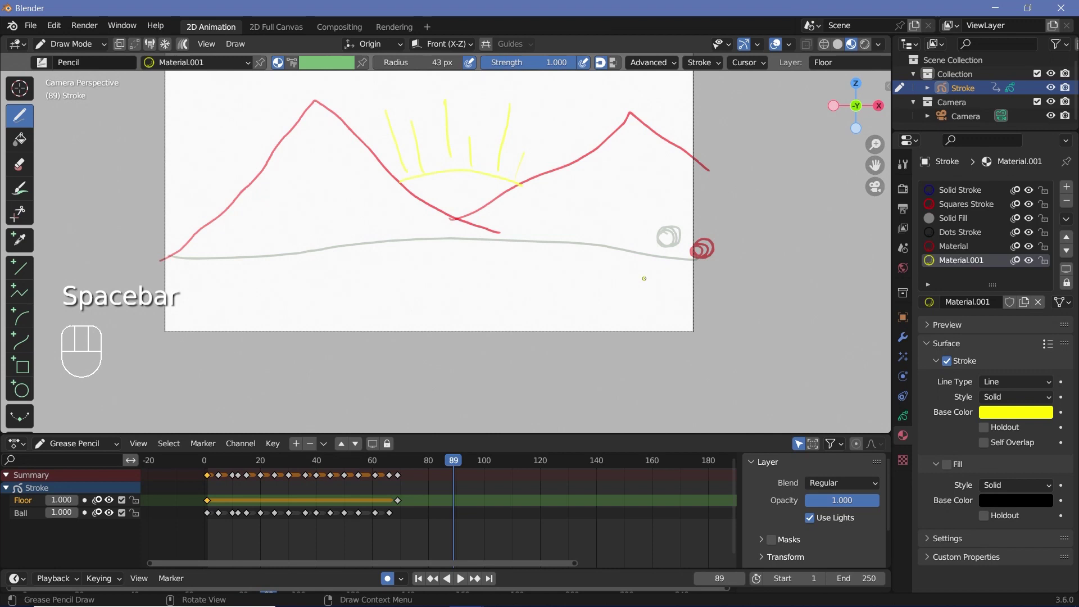
pyautogui.click(408, 471)
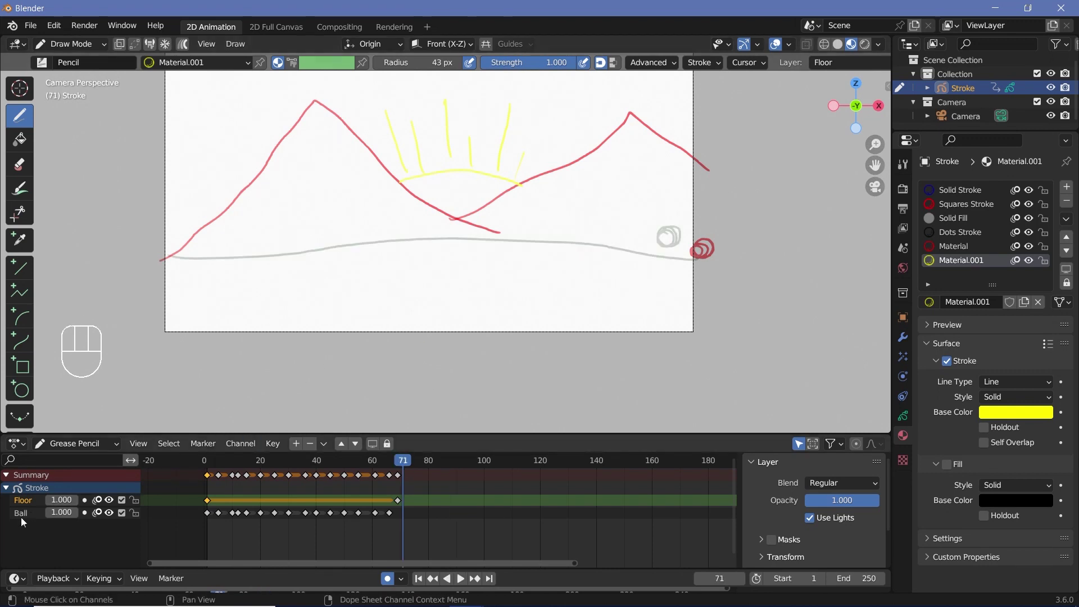
pyautogui.click(28, 518)
pyautogui.moveTo(406, 462); pyautogui.dragTo(412, 435)
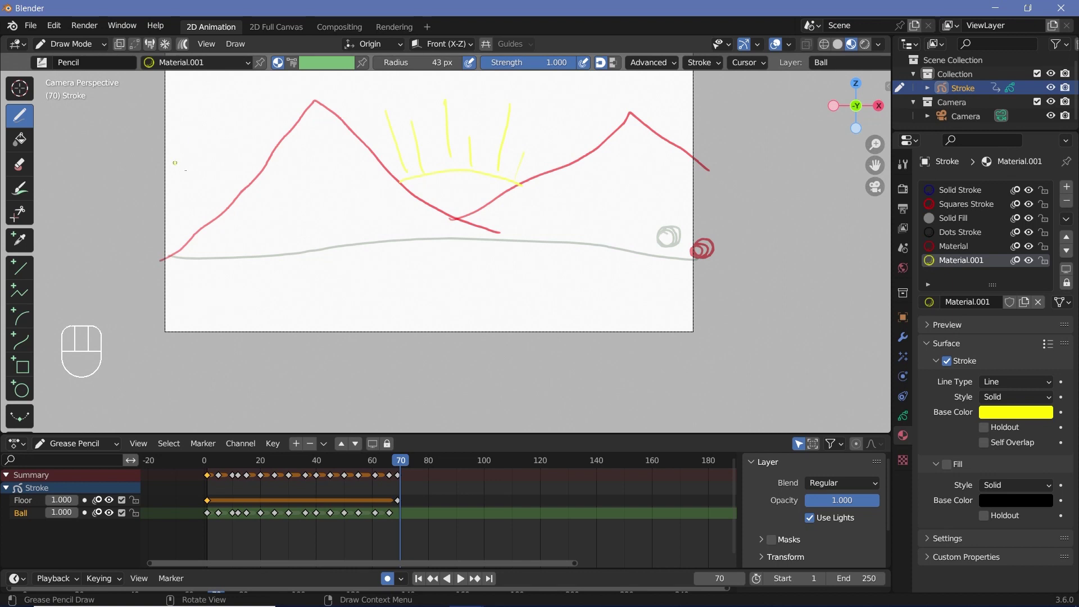
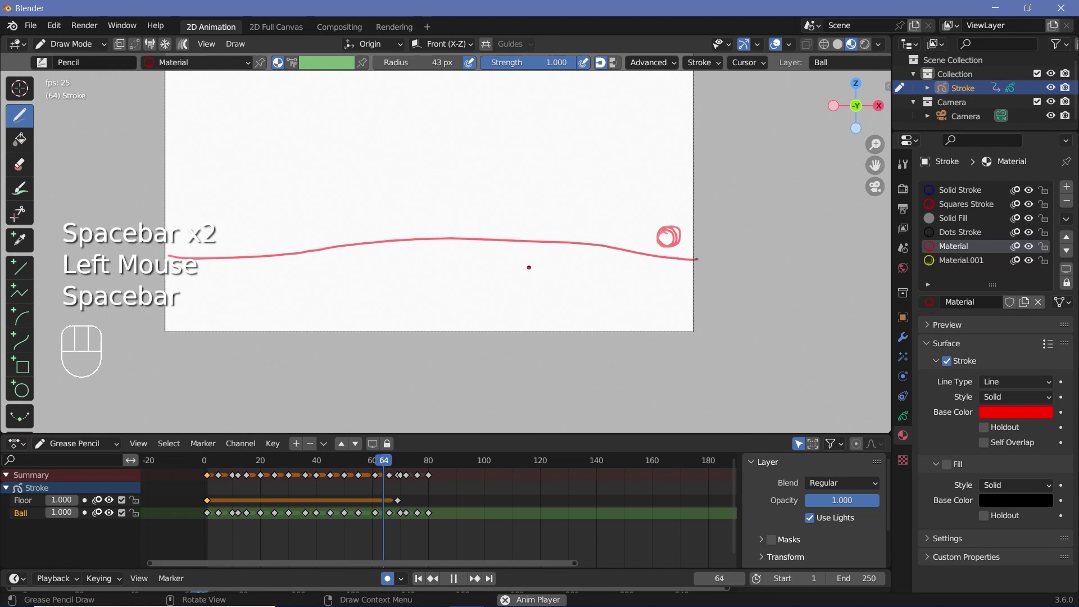
# - Scrub and play through the ball keyframes, then leave Draw Mode back to Object Mode at frame 67
pyautogui.press('space')
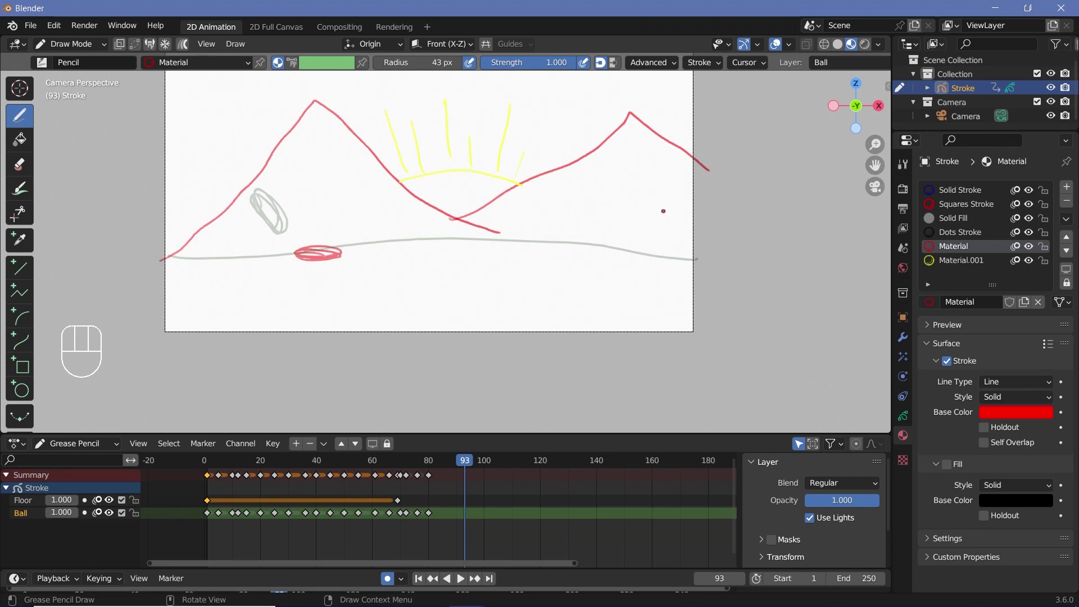
pyautogui.moveTo(405, 463); pyautogui.dragTo(275, 539)
pyautogui.press('b')
pyautogui.press('x')
pyautogui.moveTo(413, 479); pyautogui.dragTo(105, 58)
pyautogui.press('Right')
pyautogui.moveTo(101, 52); pyautogui.dragTo(98, 65)
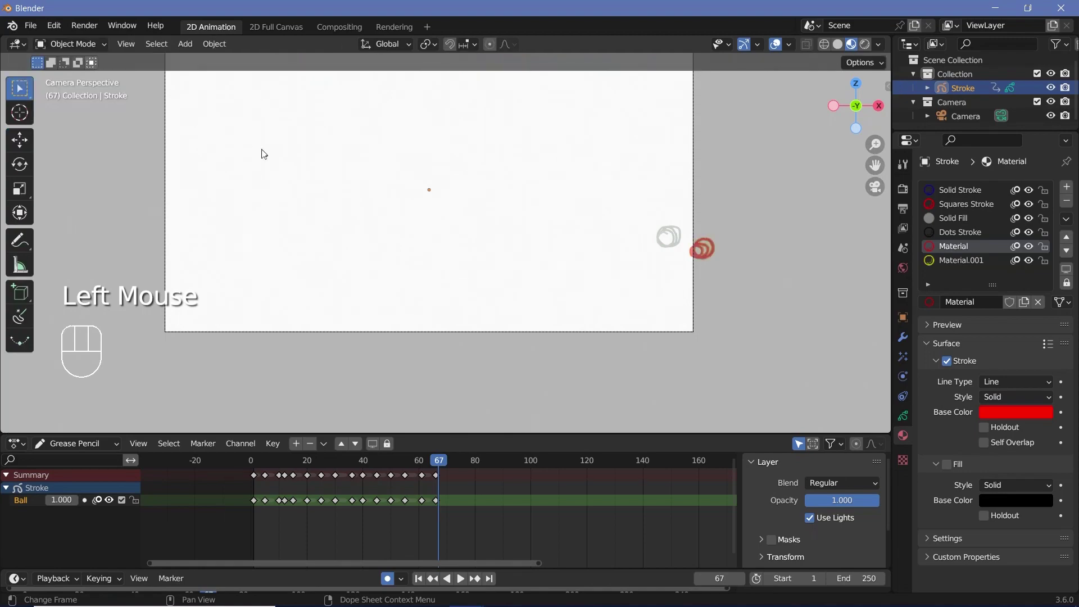
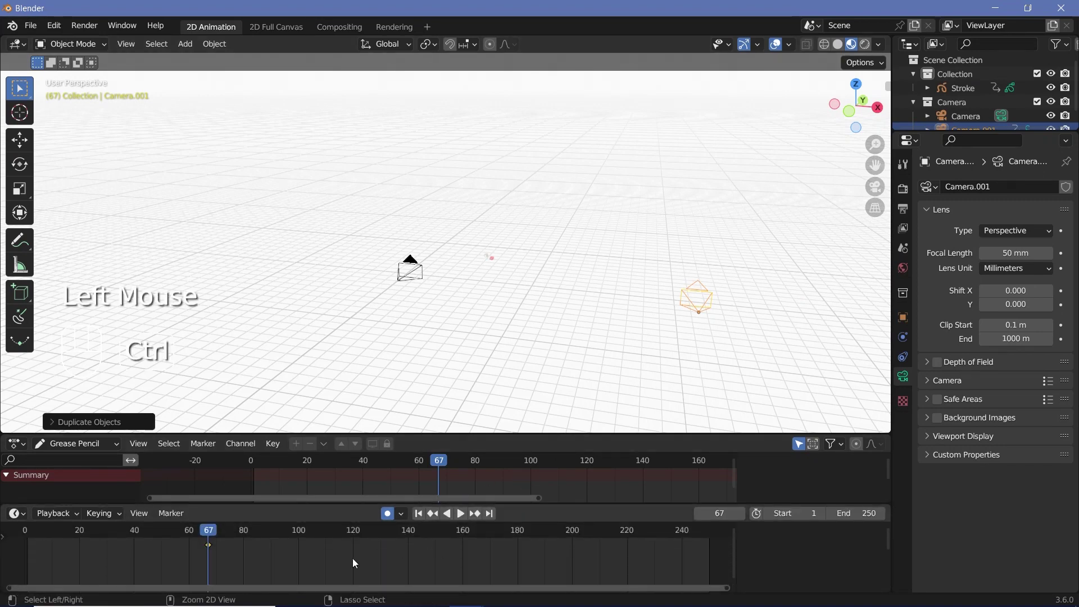
# - Bind Camera.001 to a cut at frame 67 and the first Camera to a cut at the timeline start
pyautogui.press('ctrl+b')
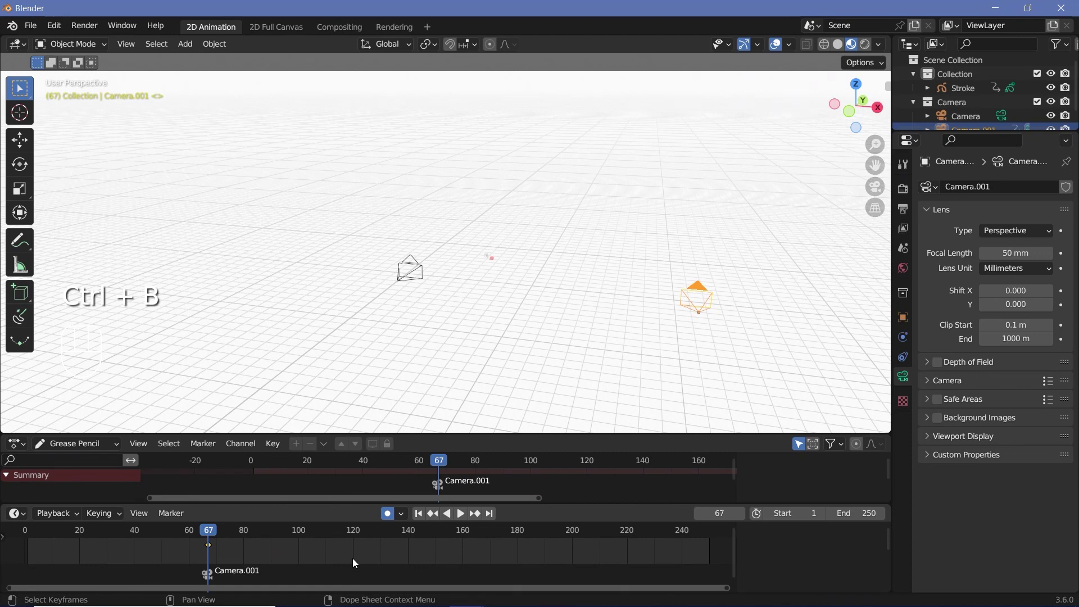
pyautogui.click(30, 537)
pyautogui.click(399, 271)
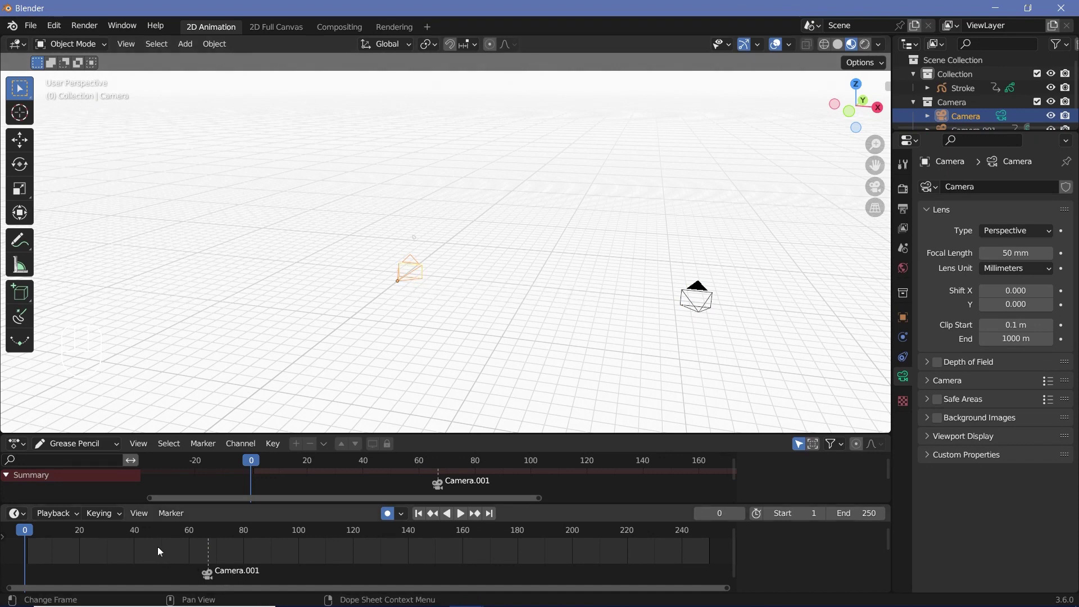
pyautogui.press('ctrl+b')
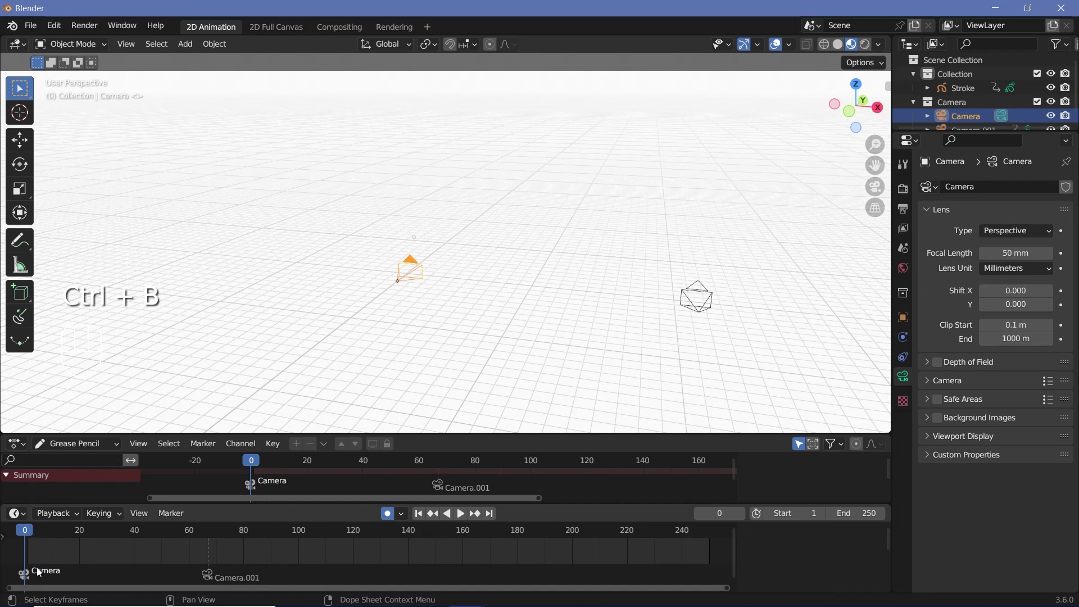
# - Look through the scene camera and play back to verify the cut, ending on the second shot at 67
pyautogui.moveTo(211, 535); pyautogui.dragTo(231, 551)
pyautogui.press('KP_0')
pyautogui.click(29, 538)
pyautogui.press('space')
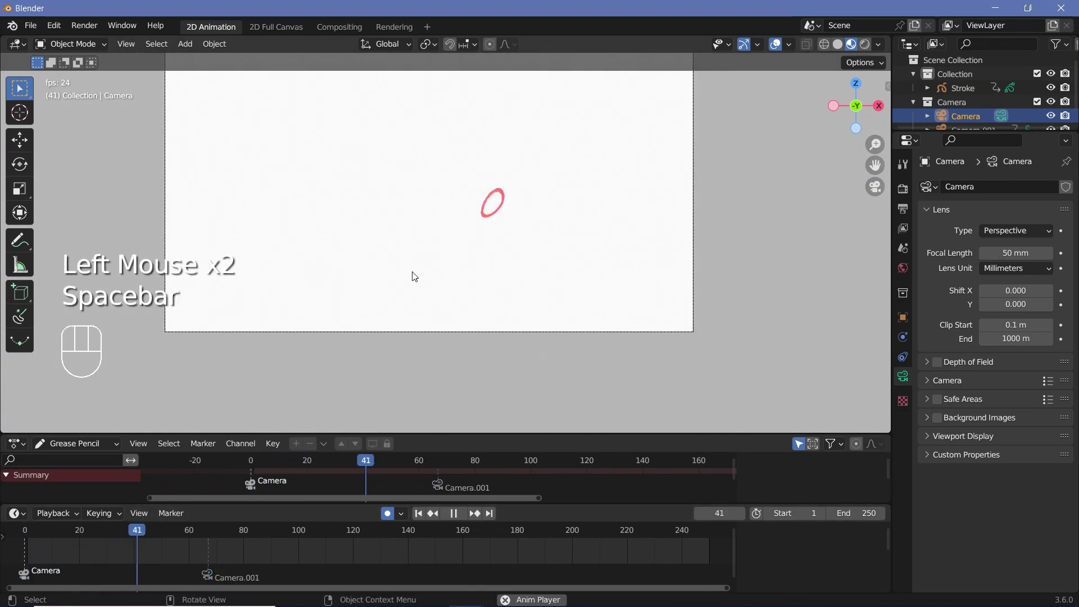
pyautogui.press('space')
pyautogui.click(212, 535)
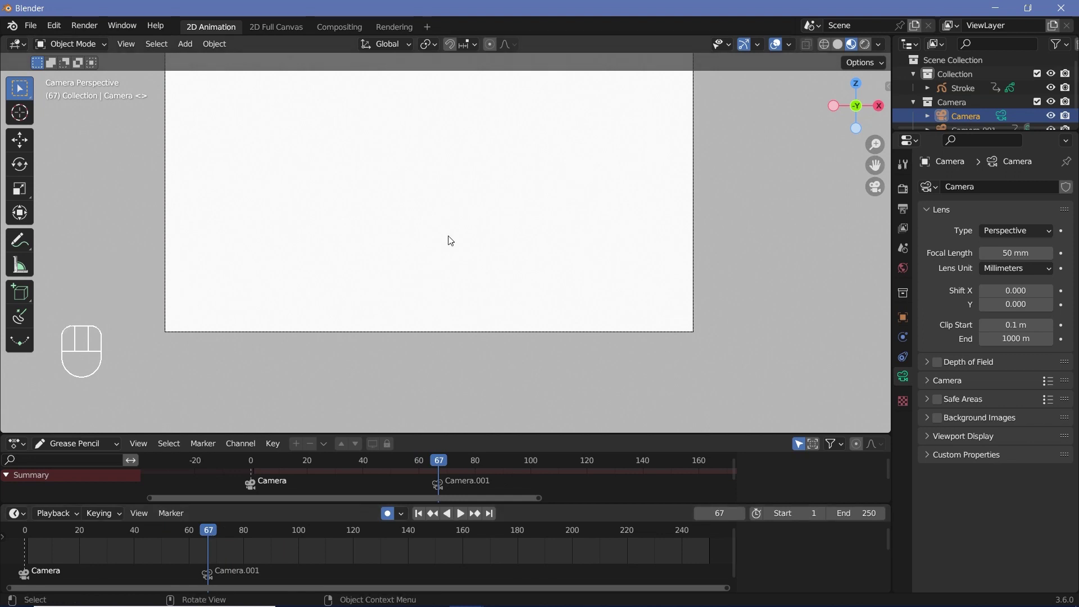
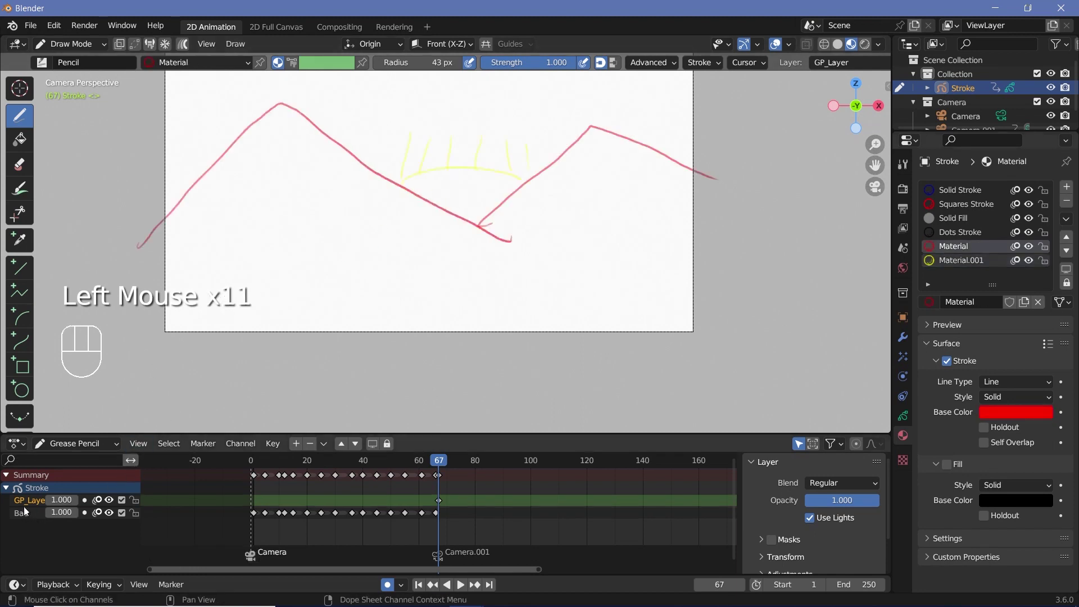
# - Draw new red ball loops on the Ball layer across the slope past frame 67 and play them back
pyautogui.click(36, 510)
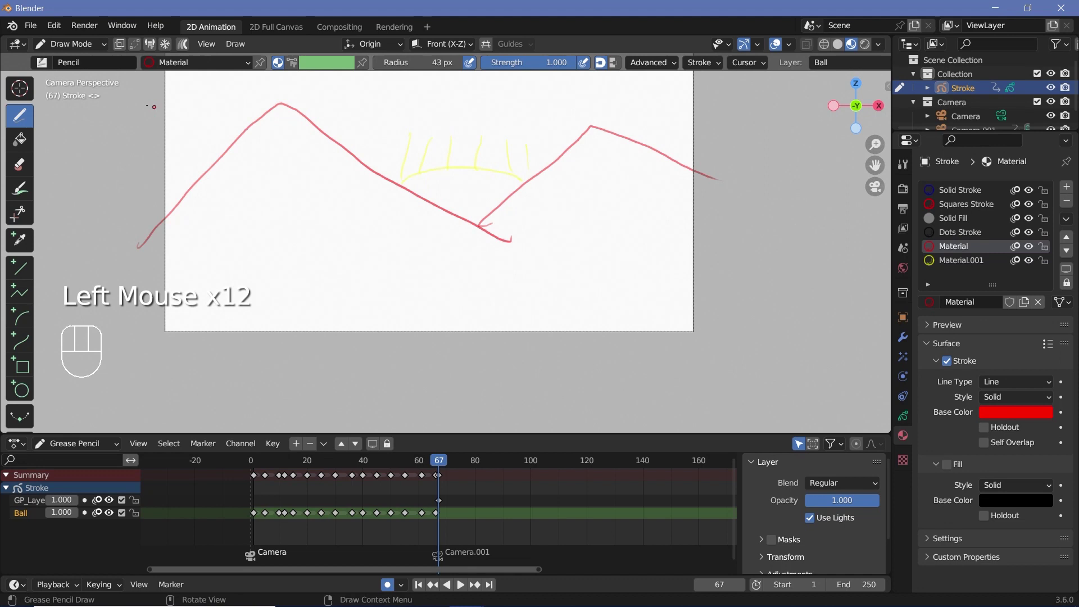
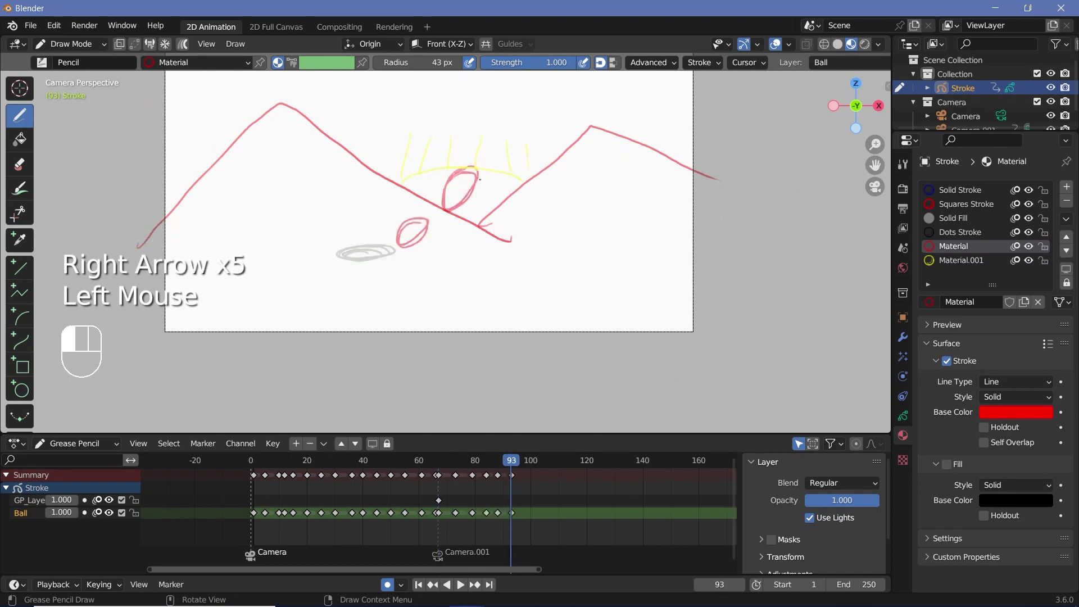
pyautogui.press('Right')
pyautogui.press('Right')
pyautogui.press('Right')
pyautogui.press('Right')
pyautogui.press('space')
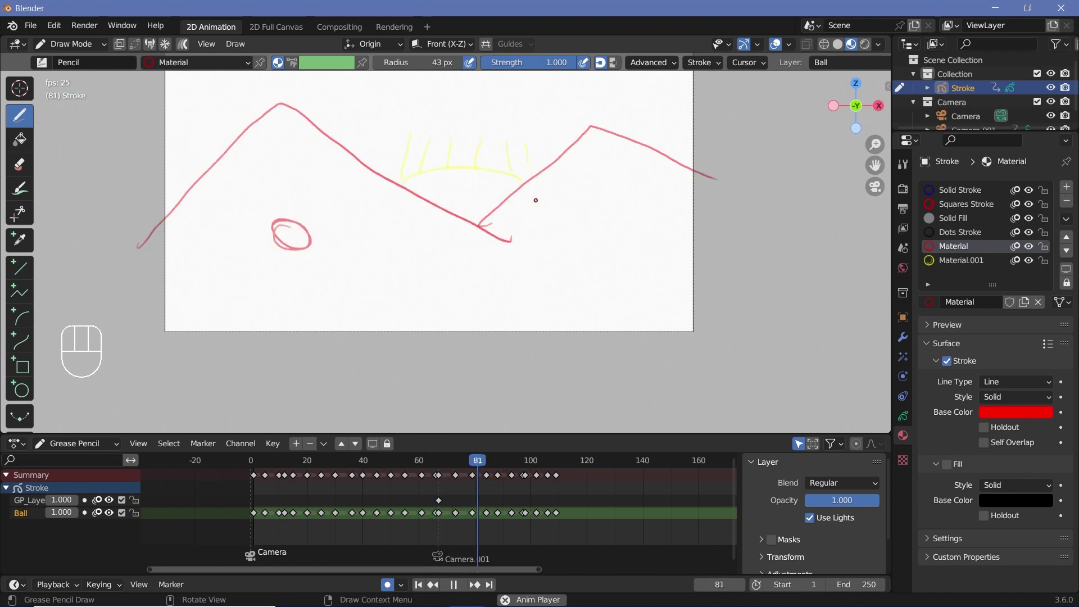
pyautogui.press('space')
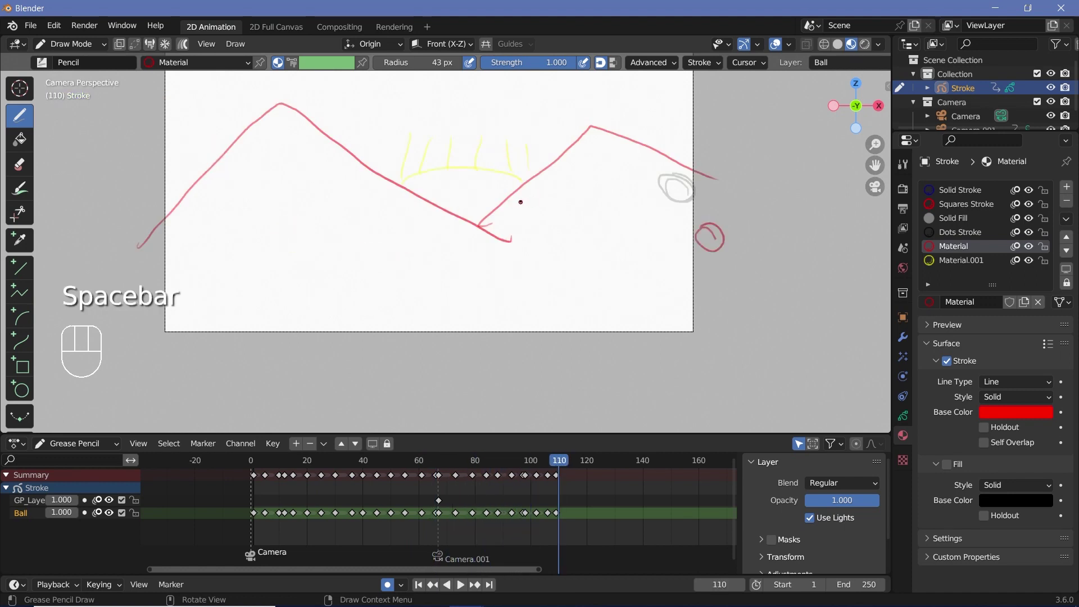
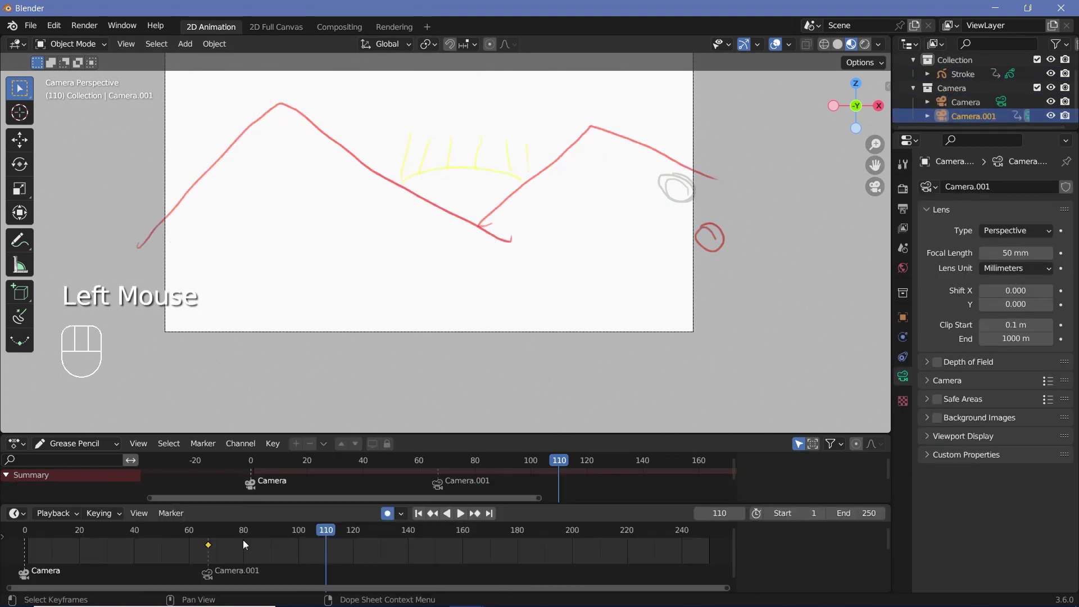
# - At frame 81, enable Auto Keying and move Camera.001 to key its starting position
pyautogui.click(249, 534)
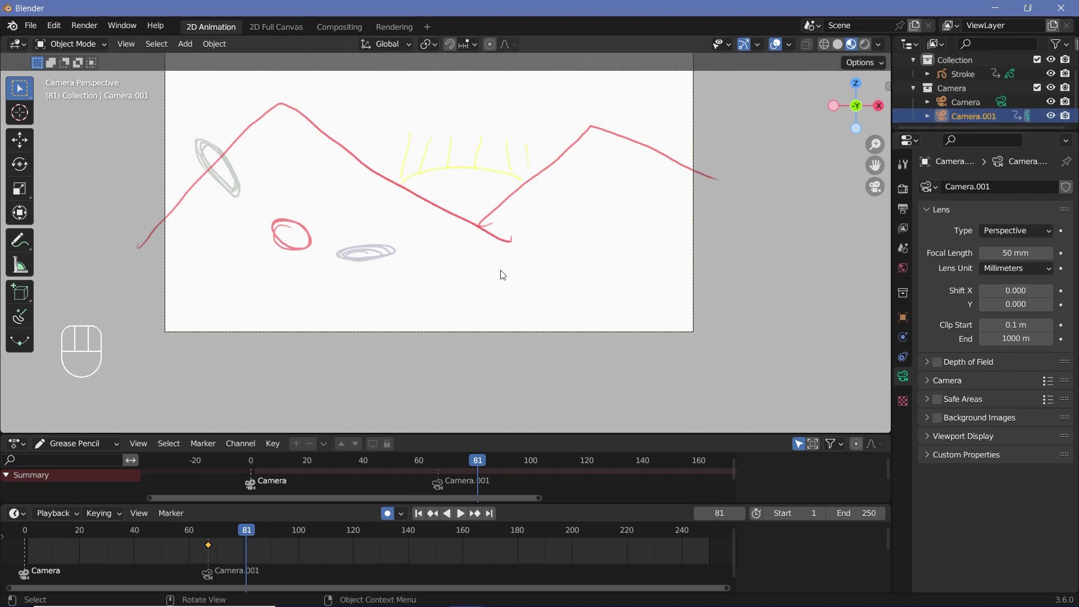
pyautogui.press('g')
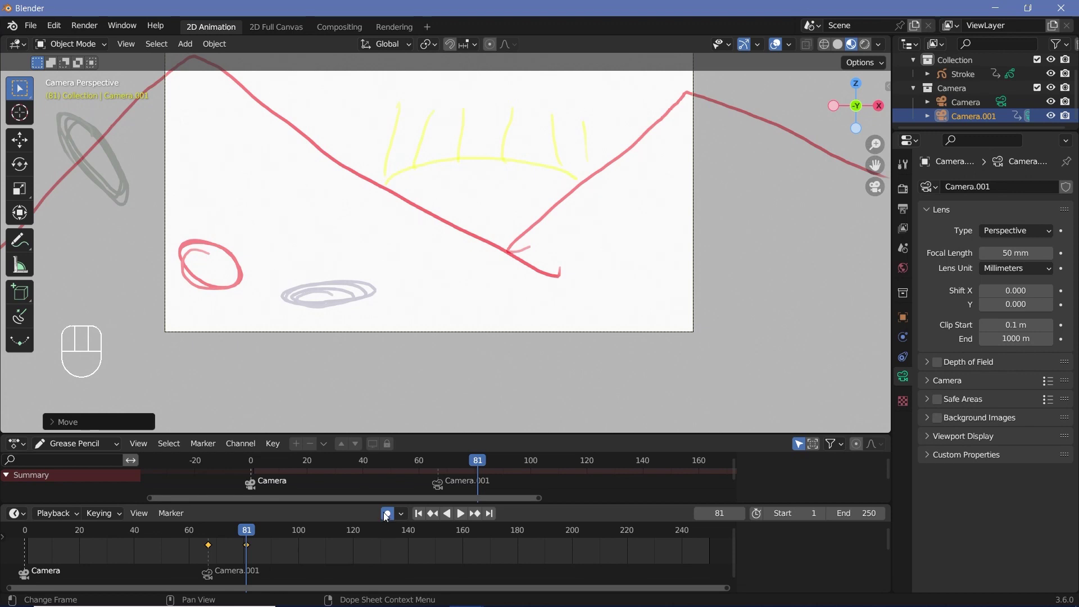
pyautogui.click(303, 535)
pyautogui.press('g')
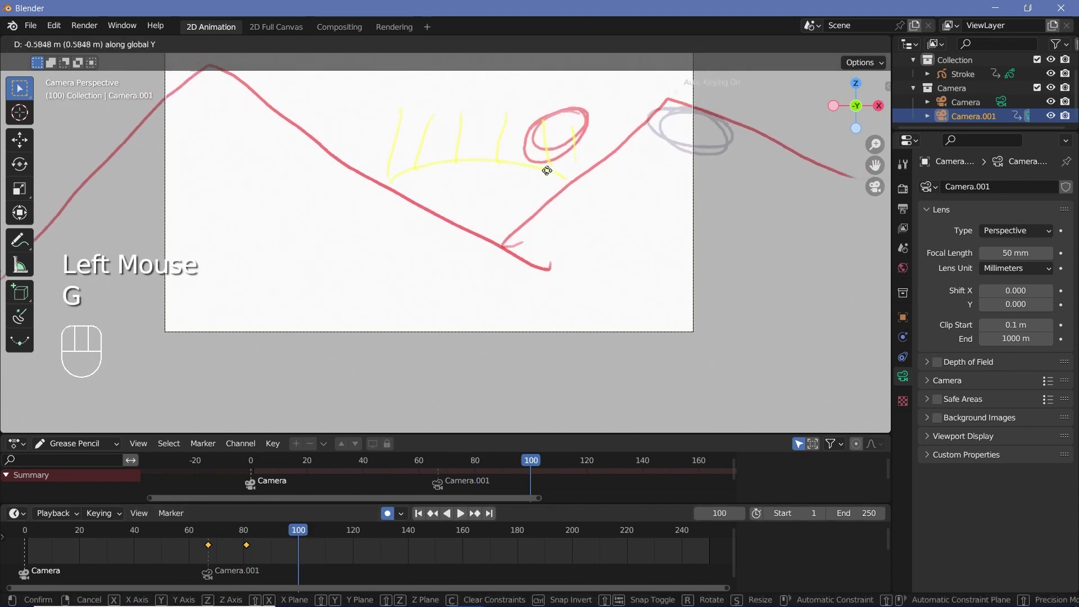
pyautogui.click(247, 534)
# - Key further Camera.001 positions on later frames up to about 127 and play back the panning shot
pyautogui.press('space')
pyautogui.press('space')
pyautogui.press('x')
pyautogui.click(211, 547)
pyautogui.click(250, 547)
pyautogui.press('space')
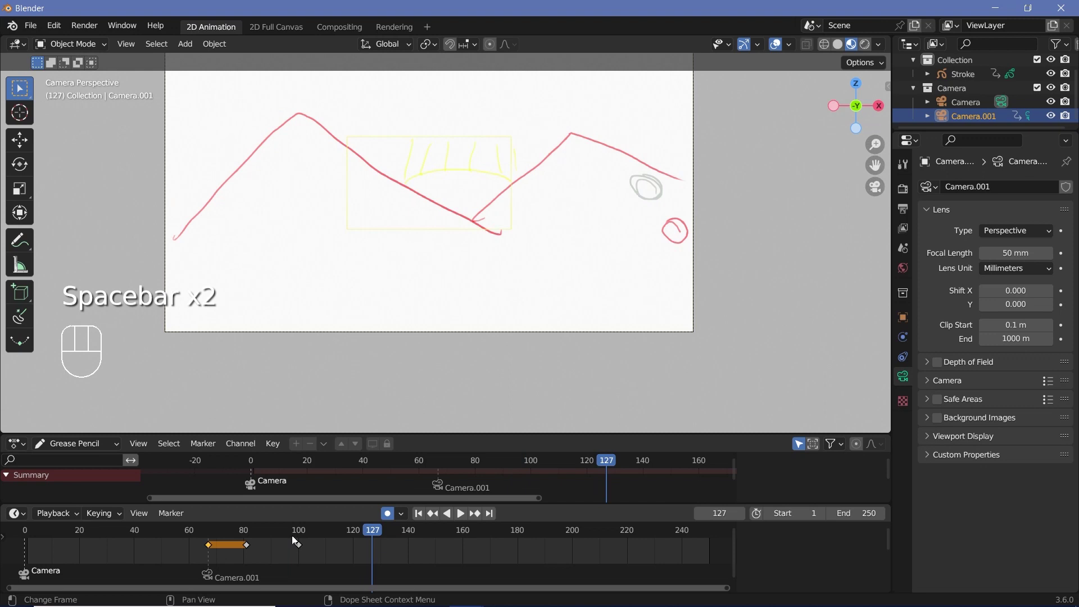
pyautogui.moveTo(227, 534); pyautogui.dragTo(686, 531)
pyautogui.press('space')
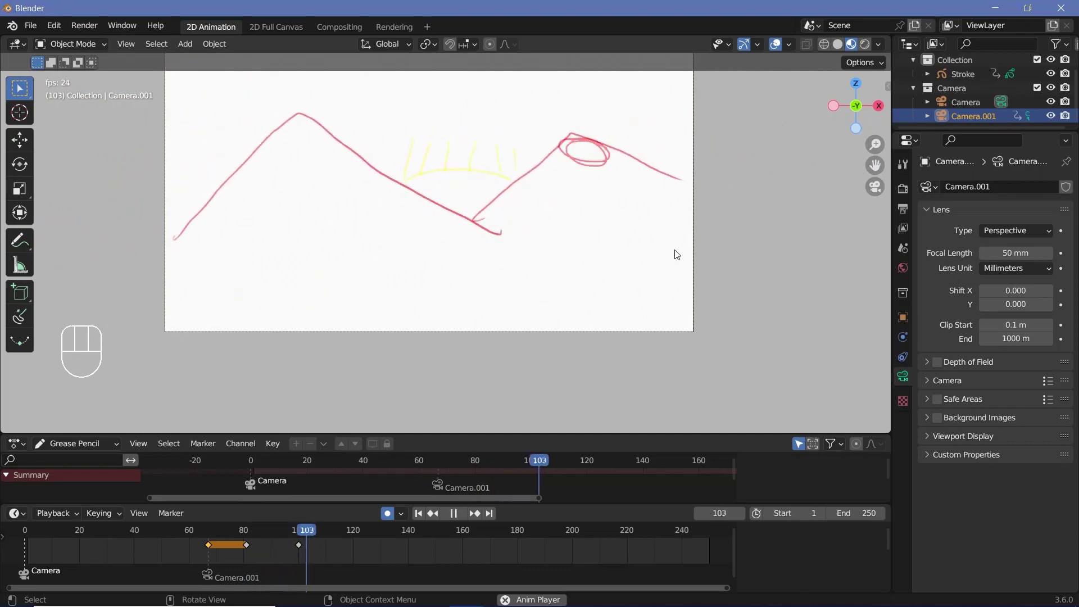
pyautogui.press('space')
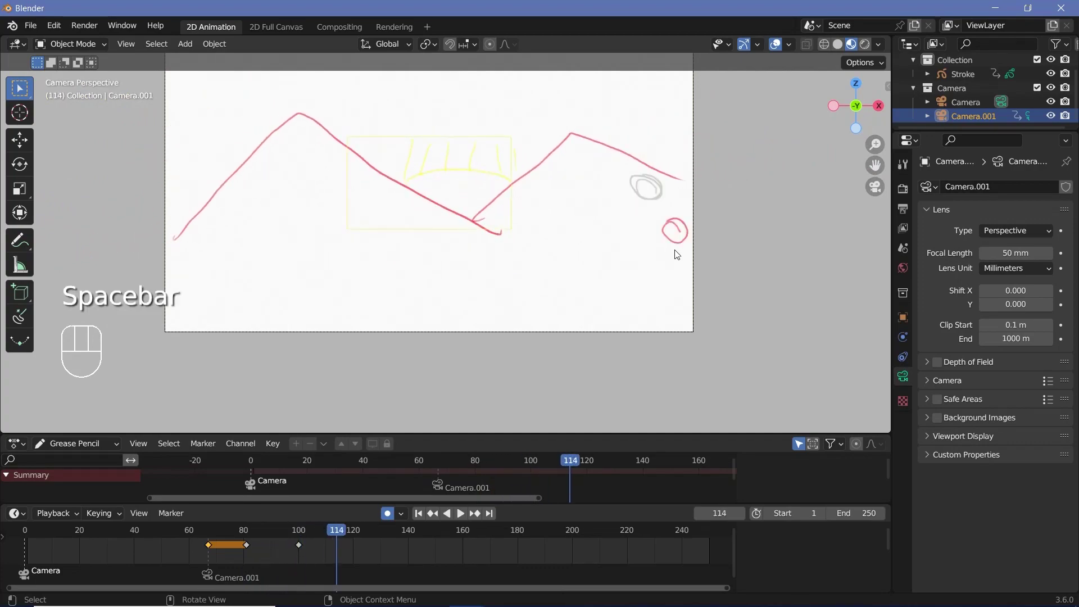
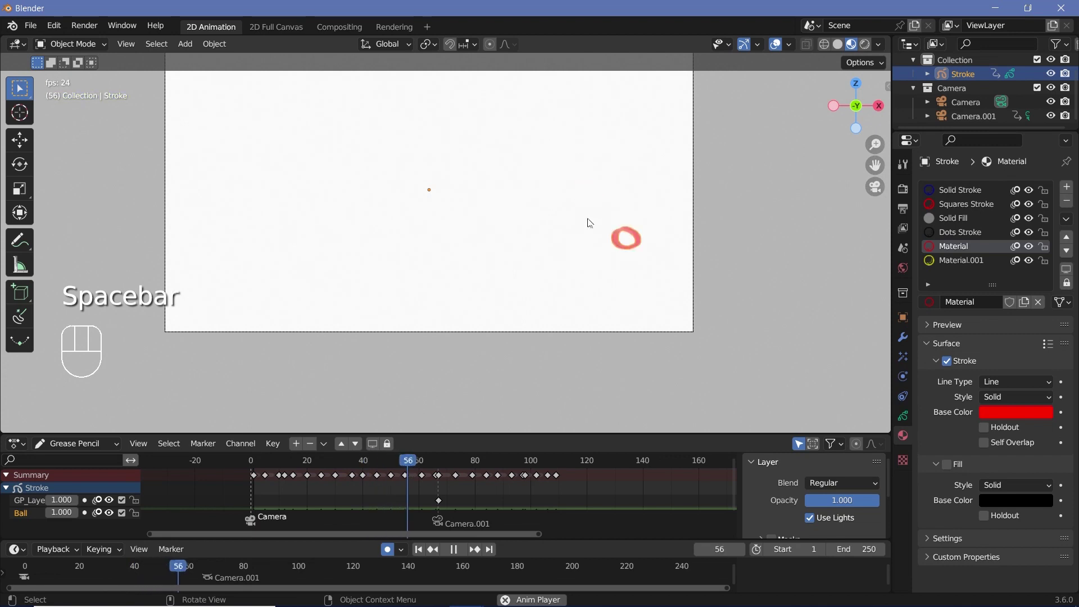
# - Select all of Stroke's keyframes in the Dope Sheet and scale them to stretch the animation
pyautogui.press('space')
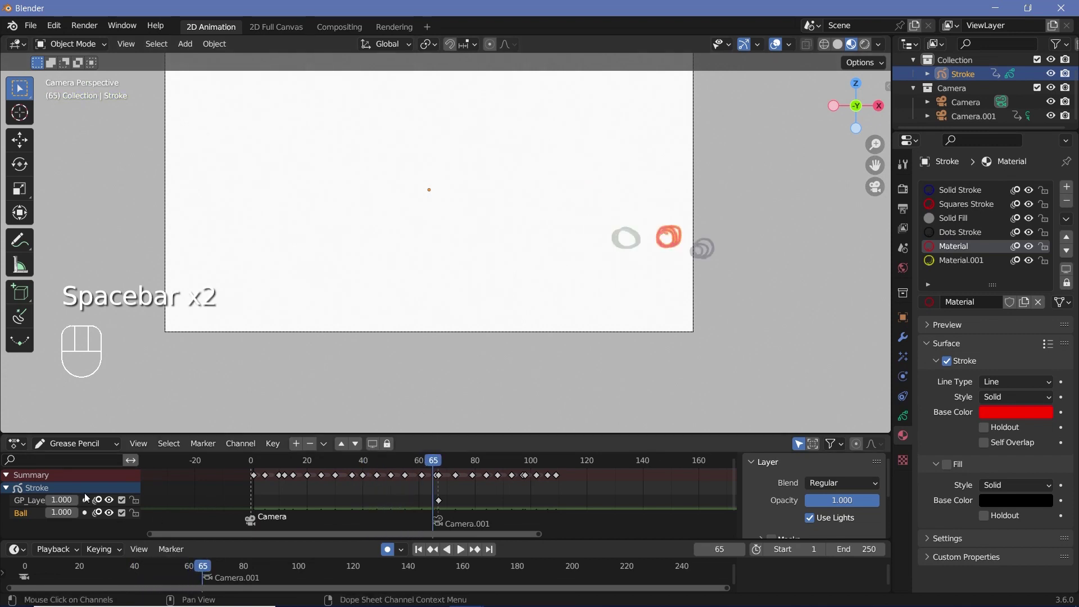
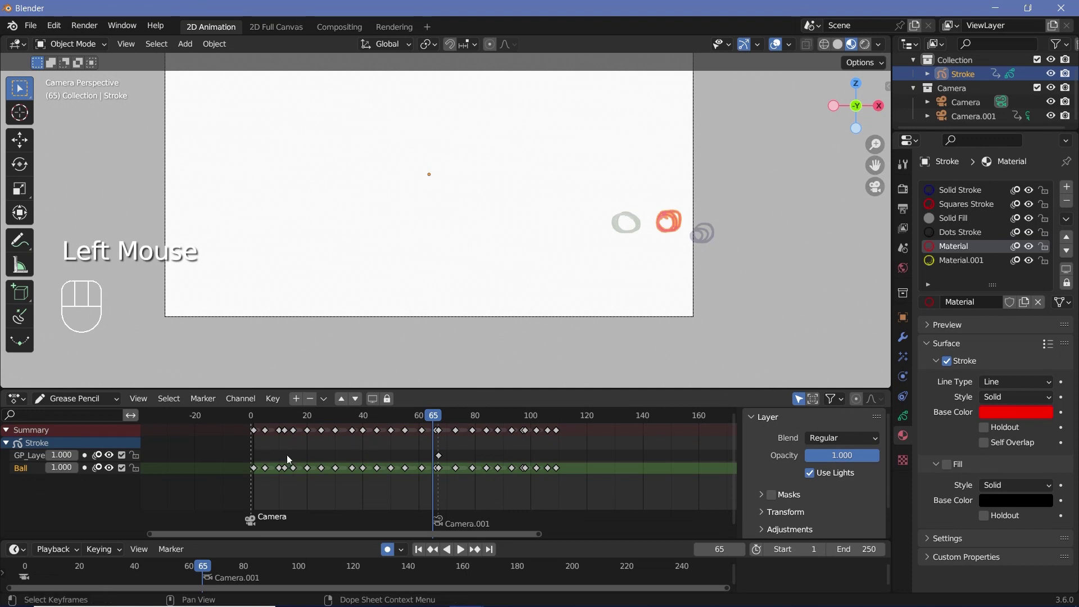
pyautogui.press('b')
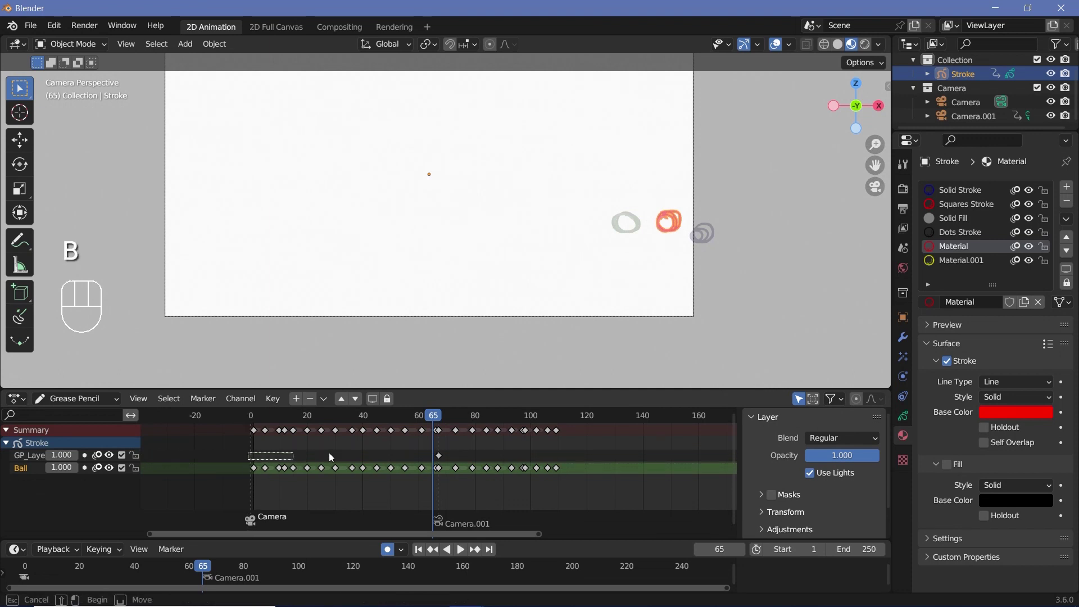
pyautogui.click(255, 413)
pyautogui.press('s')
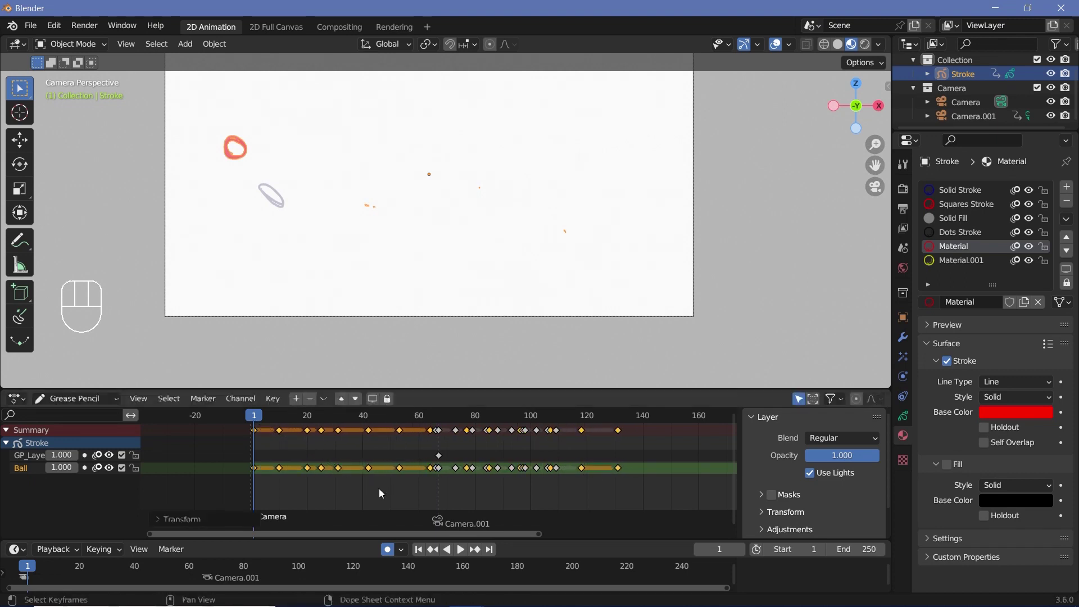
# - Play the retimed animation through several times, stopping at frame 61 on the Stroke object
pyautogui.press('space')
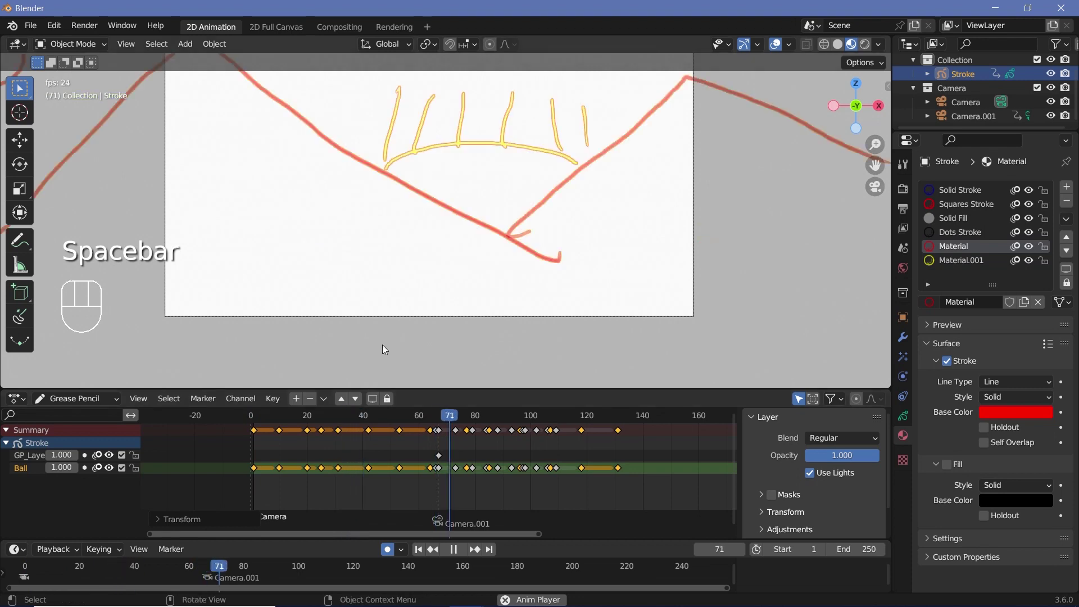
pyautogui.press('space')
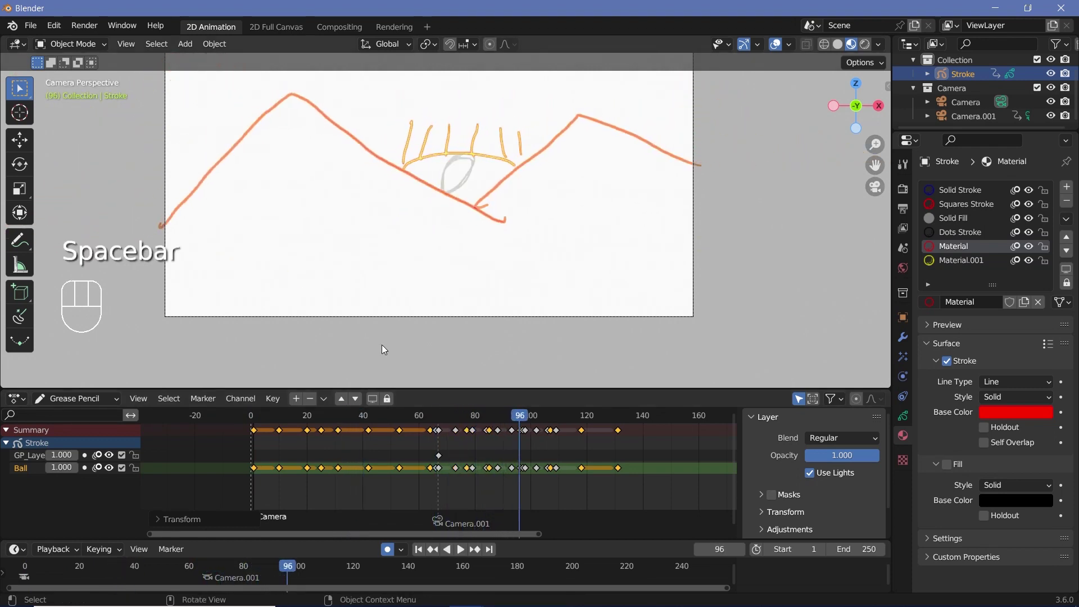
pyautogui.press('space')
pyautogui.press('space')
pyautogui.click(253, 422)
pyautogui.press('space')
pyautogui.press('space')
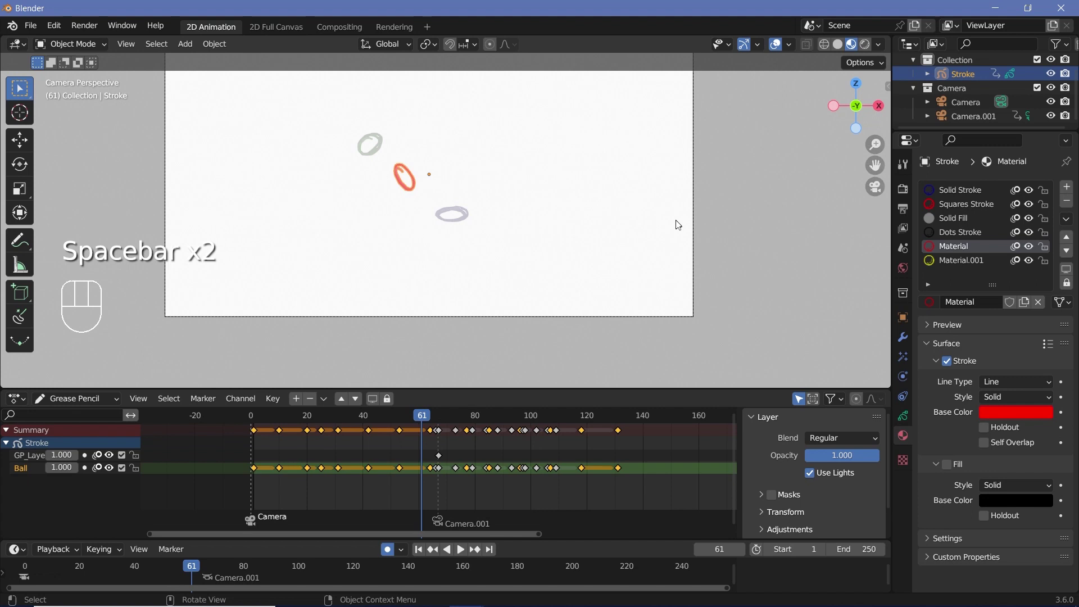
pyautogui.click(900, 340)
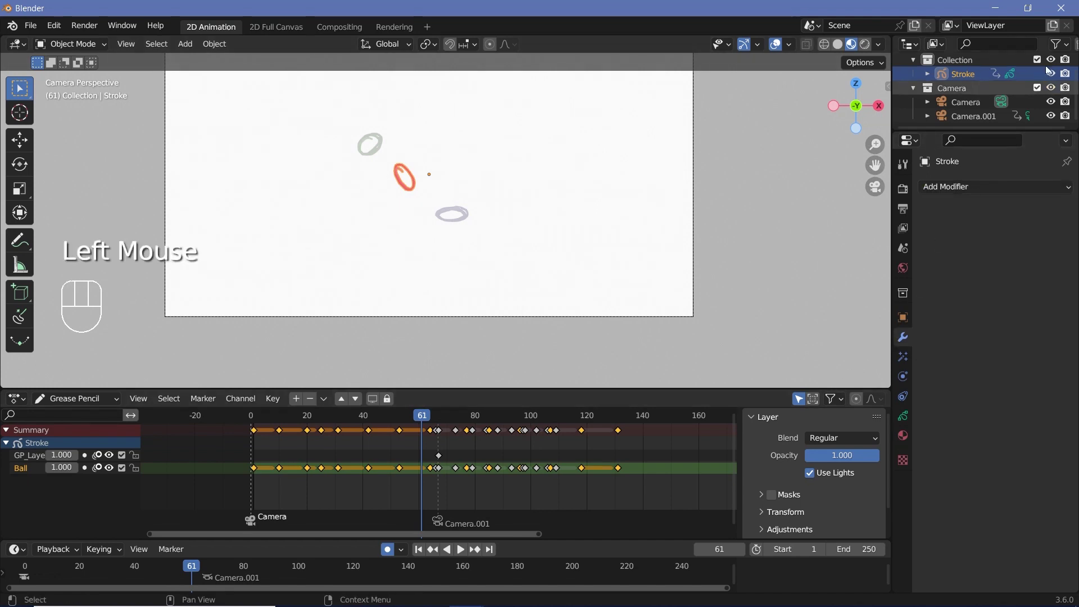
# - Bring up the Stroke object's Modifier Properties panel in the Properties editor
pyautogui.moveTo(978, 184); pyautogui.dragTo(863, 348)
pyautogui.scroll(3)
pyautogui.scroll(-3)
pyautogui.middleClick(905, 362)
pyautogui.click(905, 363)
pyautogui.scroll(3)
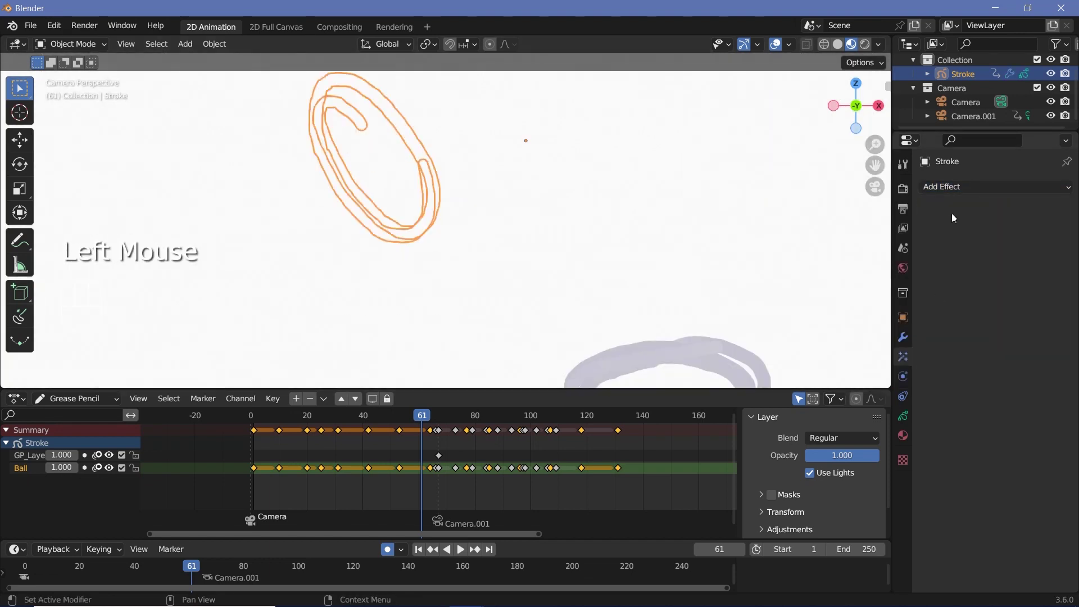
# - Add Outline and Noise modifiers to Stroke and play back the wobbly outlined lines
pyautogui.click(967, 189)
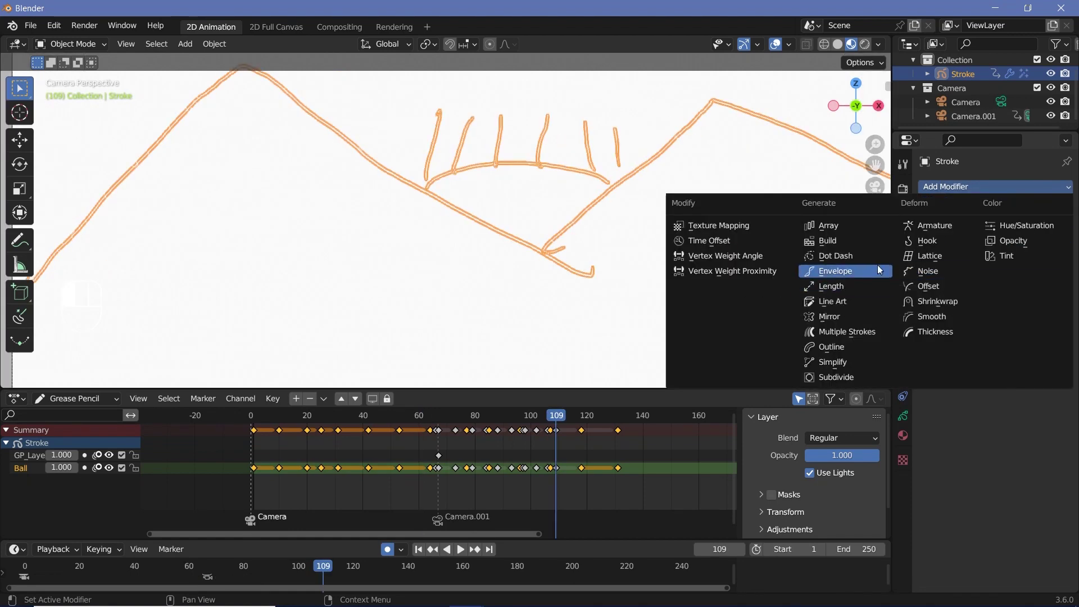
pyautogui.press('space')
pyautogui.scroll(-3)
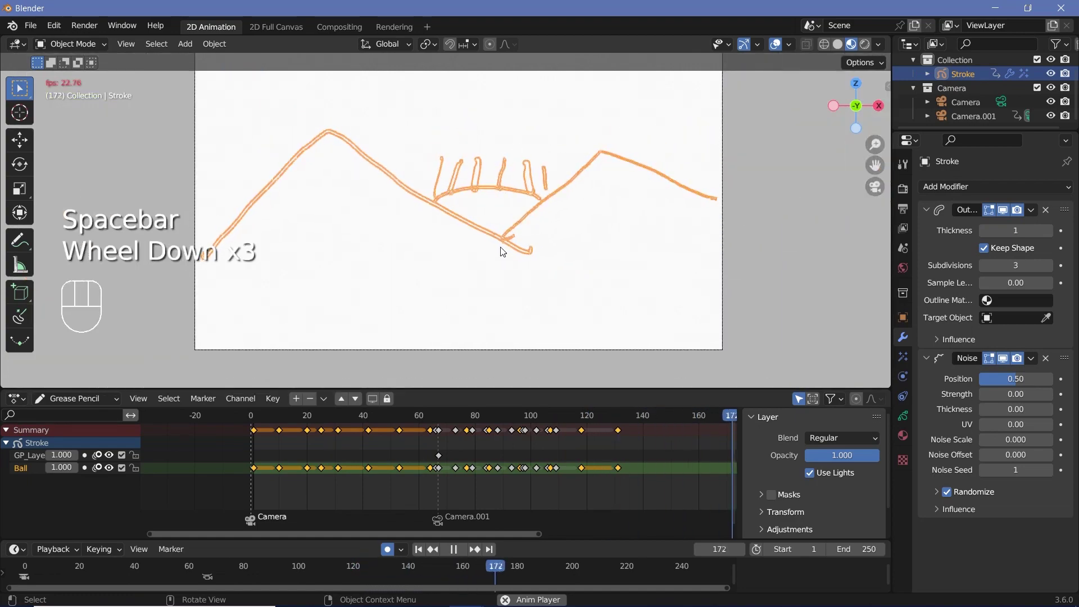